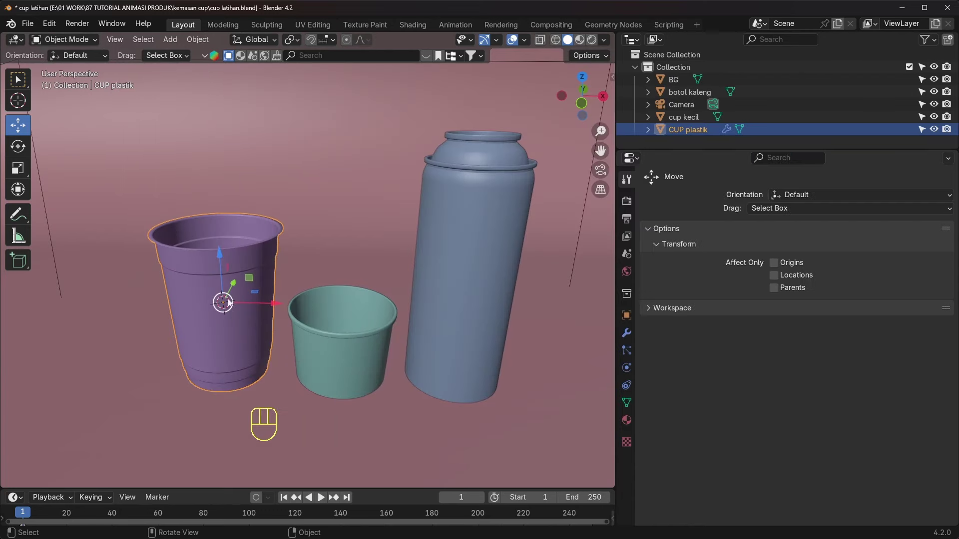
Step: Inspect the cups from several angles, then start importing the lemon sticker PNG as an image plane
{"action": "middle_click", "coordinate": [235, 303]}
{"action": "middle_click", "coordinate": [267, 307]}
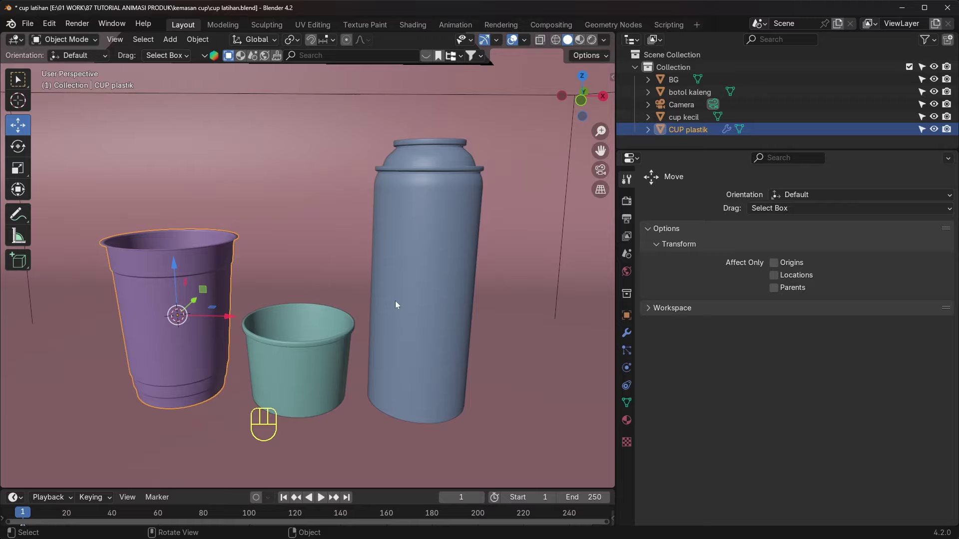
{"action": "left_click_drag", "start_coordinate": [286, 299], "coordinate": [327, 295]}
{"action": "middle_click", "coordinate": [333, 292]}
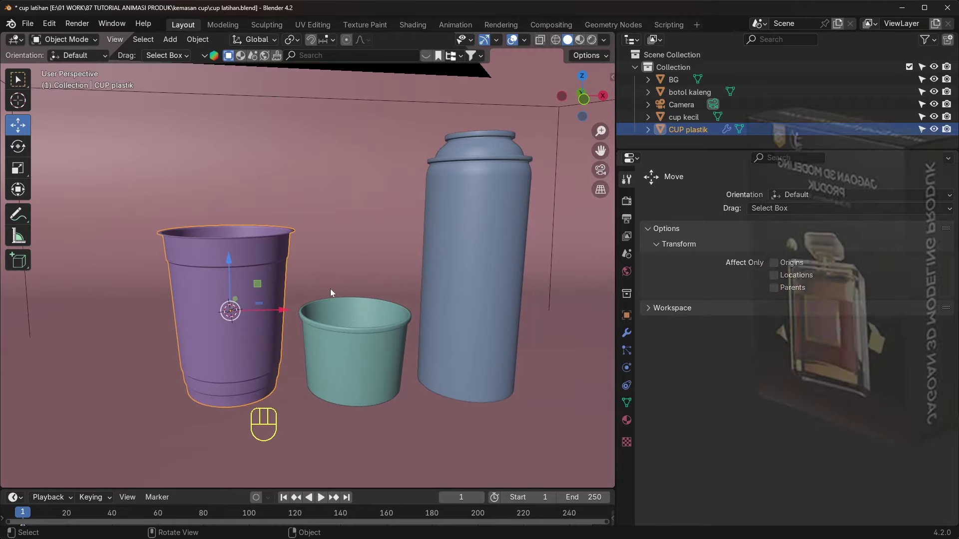
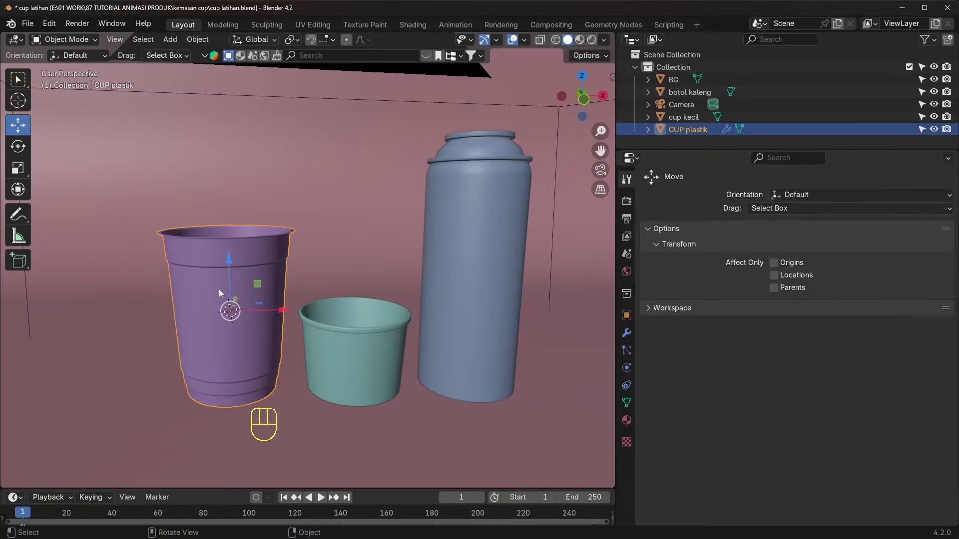
{"action": "middle_click", "coordinate": [356, 287]}
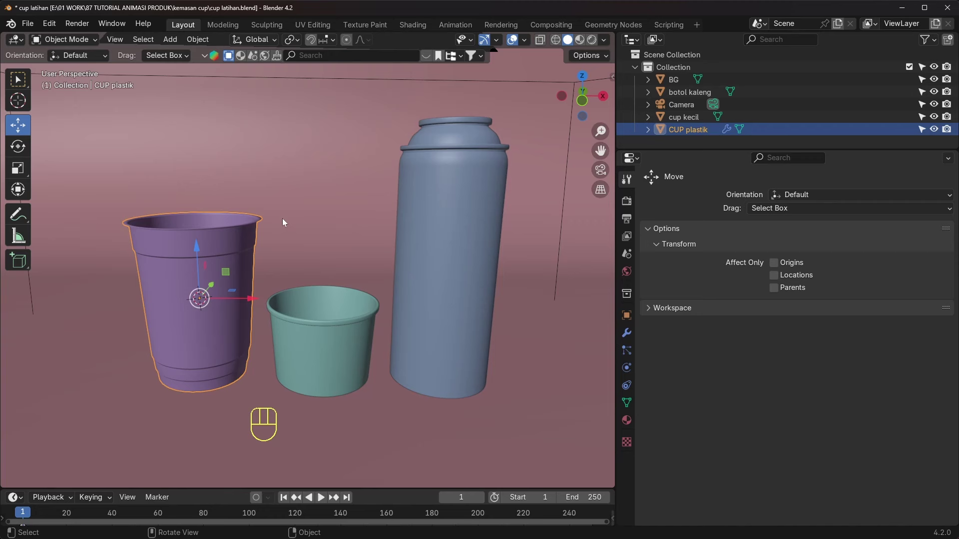
{"action": "middle_click", "coordinate": [227, 216]}
{"action": "middle_click", "coordinate": [260, 213]}
{"action": "middle_click", "coordinate": [256, 212]}
{"action": "left_click_drag", "start_coordinate": [351, 239], "coordinate": [310, 240]}
{"action": "left_click_drag", "start_coordinate": [311, 247], "coordinate": [302, 228]}
{"action": "middle_click", "coordinate": [350, 268]}
{"action": "left_click_drag", "start_coordinate": [328, 278], "coordinate": [265, 297]}
{"action": "left_click_drag", "start_coordinate": [286, 276], "coordinate": [339, 273]}
{"action": "middle_click", "coordinate": [328, 278]}
{"action": "middle_click", "coordinate": [288, 284]}
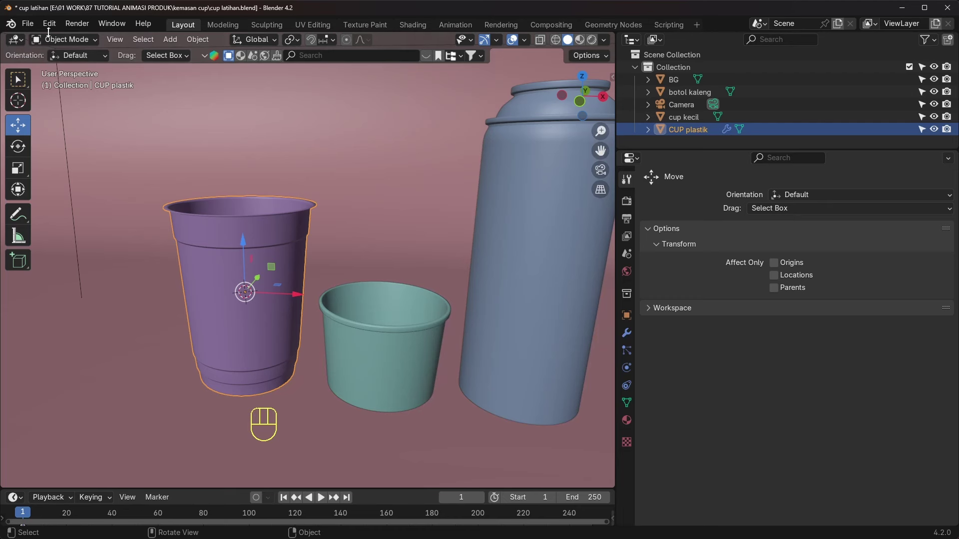
{"action": "left_click_drag", "start_coordinate": [54, 25], "coordinate": [300, 213]}
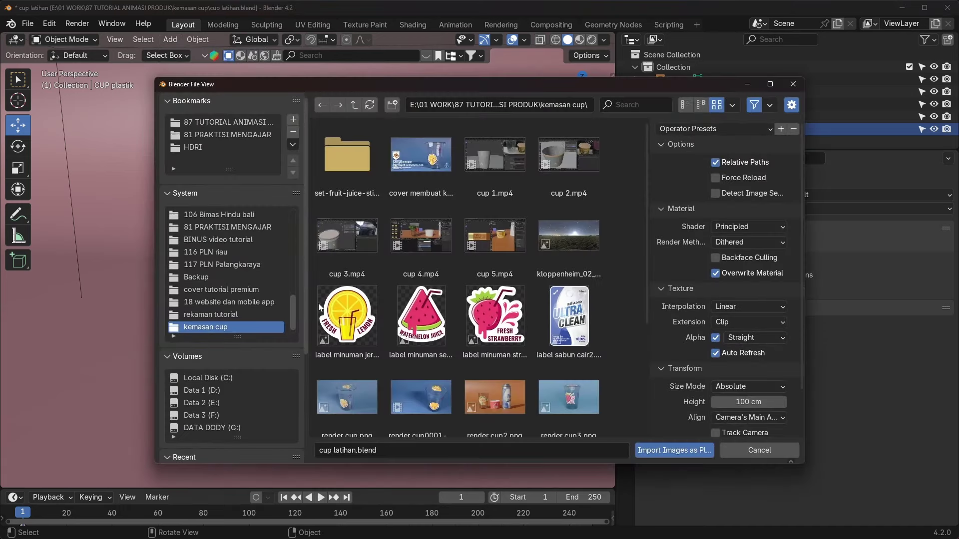
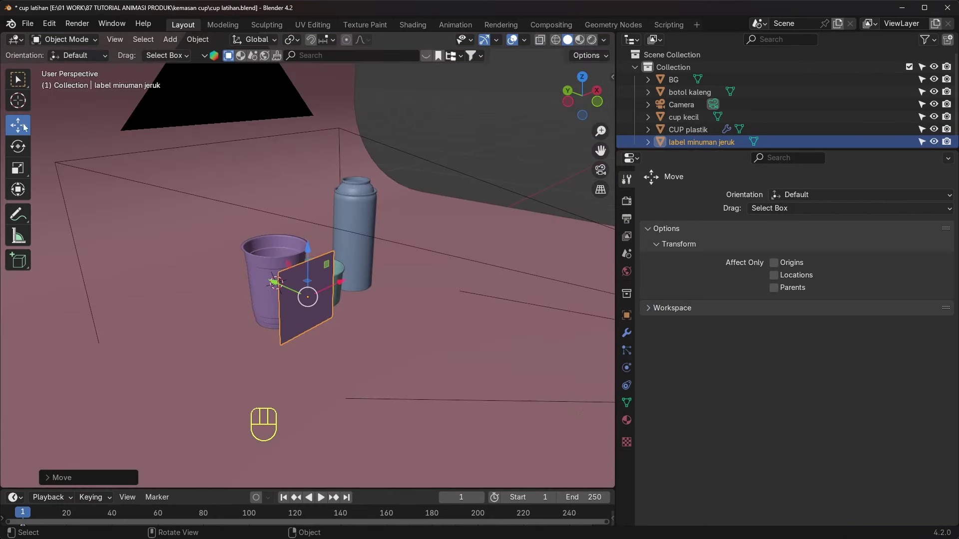
Step: Show the scene in Material Preview and scale the lemon label down to cup size
{"action": "left_click_drag", "start_coordinate": [341, 285], "coordinate": [318, 273]}
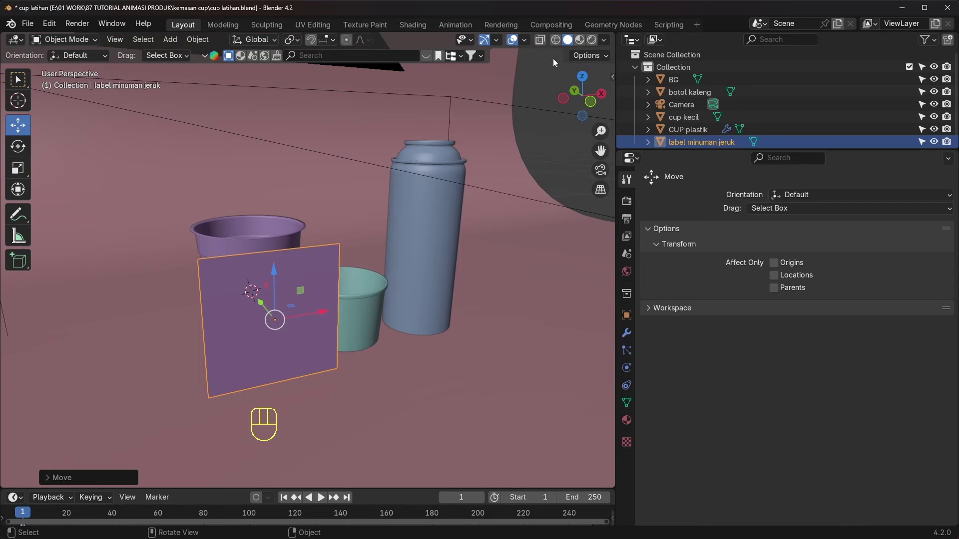
{"action": "left_click", "coordinate": [584, 43]}
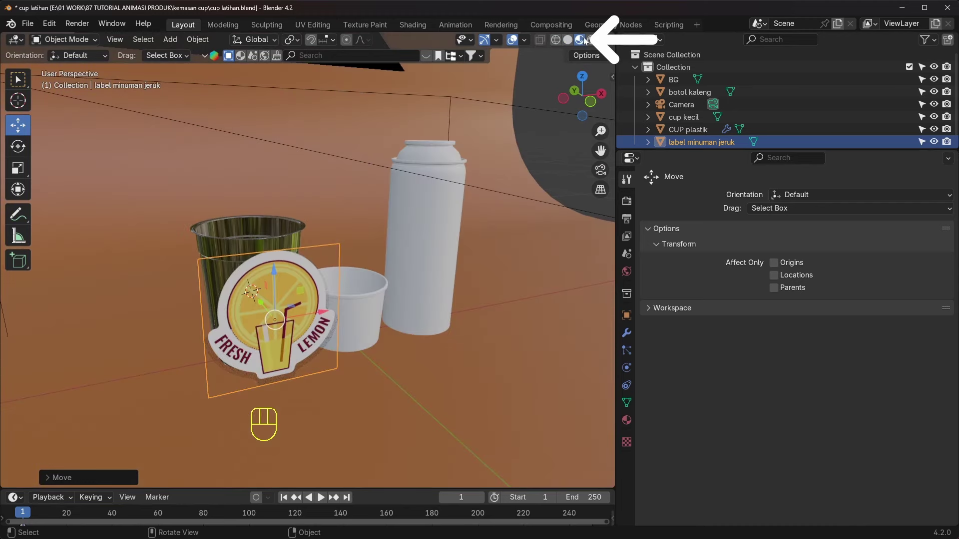
{"action": "middle_click", "coordinate": [397, 260]}
{"action": "left_click_drag", "start_coordinate": [443, 333], "coordinate": [418, 332]}
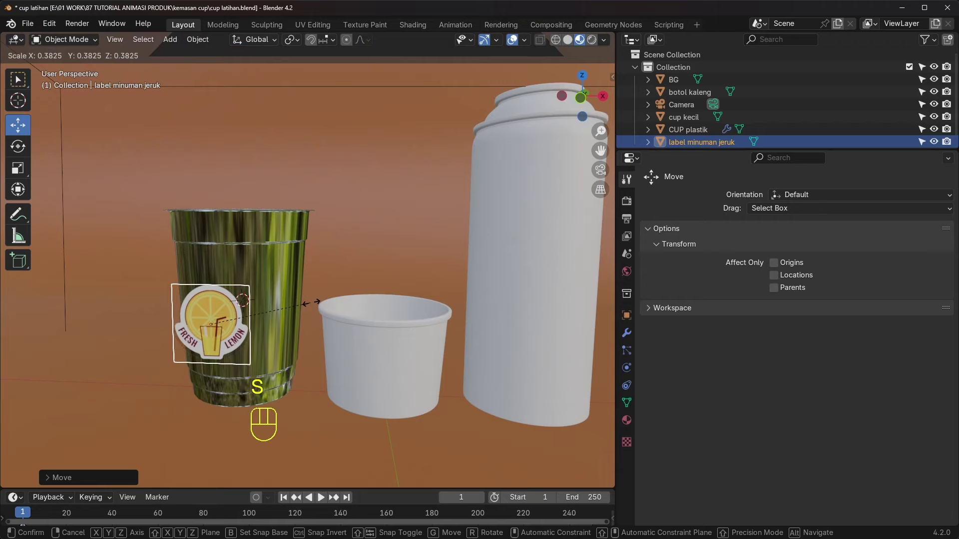
{"action": "left_click_drag", "start_coordinate": [243, 319], "coordinate": [313, 322]}
{"action": "left_click_drag", "start_coordinate": [332, 333], "coordinate": [385, 332]}
{"action": "left_click_drag", "start_coordinate": [410, 327], "coordinate": [352, 325]}
{"action": "left_click", "coordinate": [297, 310]}
Step: Move the label onto the front of the plastic cup and check it in front view
{"action": "middle_click", "coordinate": [285, 309]}
{"action": "left_click_drag", "start_coordinate": [285, 314], "coordinate": [265, 313]}
{"action": "middle_click", "coordinate": [288, 305]}
{"action": "left_click", "coordinate": [307, 312]}
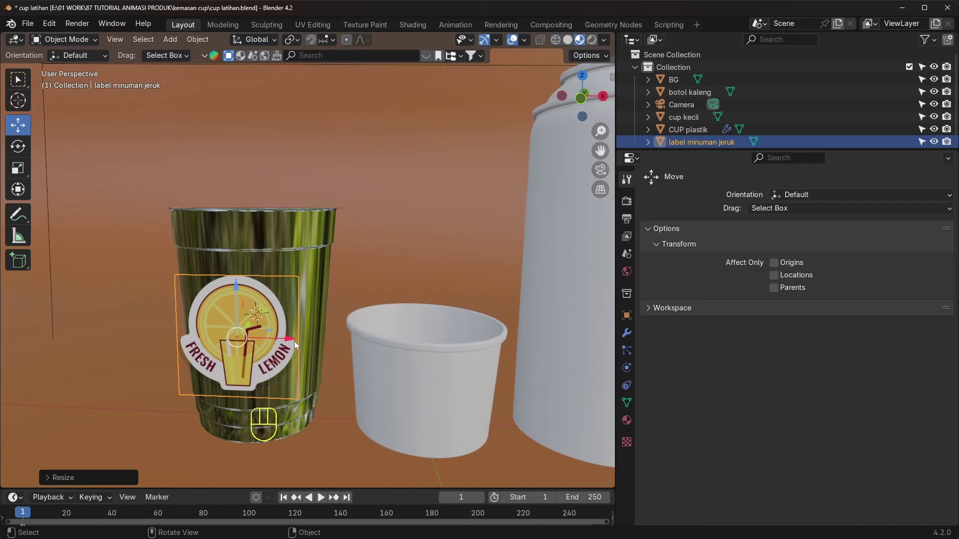
{"action": "middle_click", "coordinate": [309, 323]}
{"action": "middle_click", "coordinate": [548, 190]}
{"action": "left_click", "coordinate": [581, 105]}
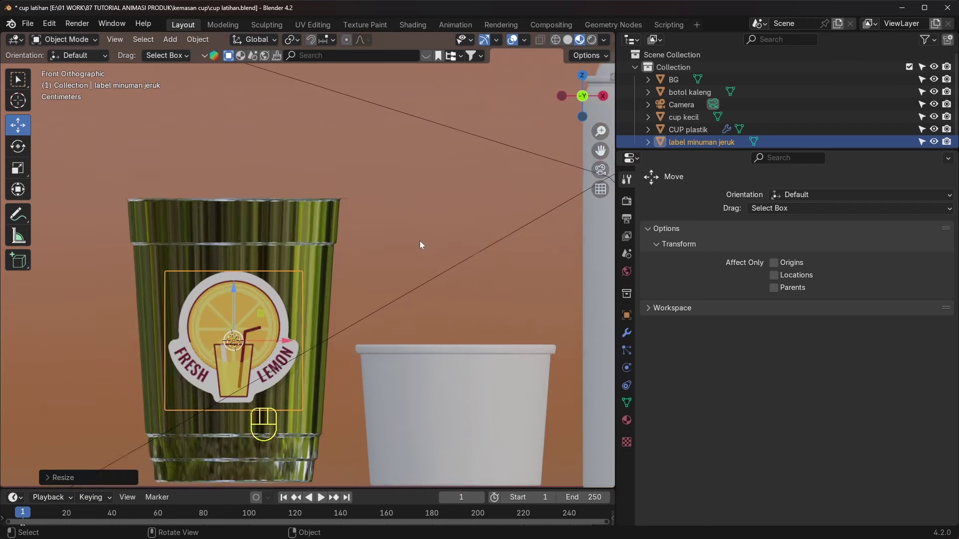
Step: From side view, rotate the label to match the slope of the cup wall
{"action": "left_click_drag", "start_coordinate": [362, 280], "coordinate": [426, 206]}
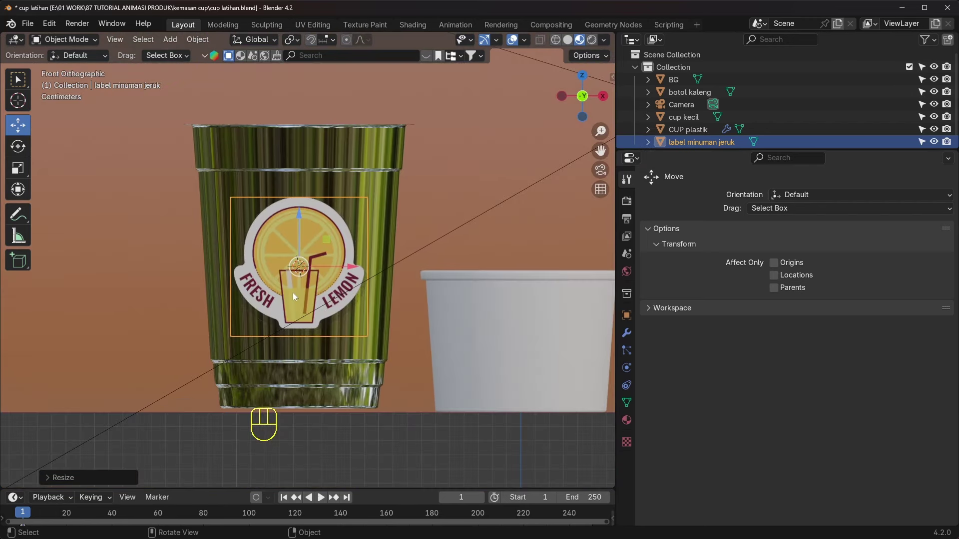
{"action": "key", "text": "s"}
{"action": "left_click_drag", "start_coordinate": [380, 278], "coordinate": [409, 299]}
{"action": "left_click_drag", "start_coordinate": [356, 282], "coordinate": [405, 283]}
{"action": "left_click_drag", "start_coordinate": [408, 252], "coordinate": [446, 232]}
{"action": "middle_click", "coordinate": [560, 121]}
{"action": "left_click", "coordinate": [578, 105]}
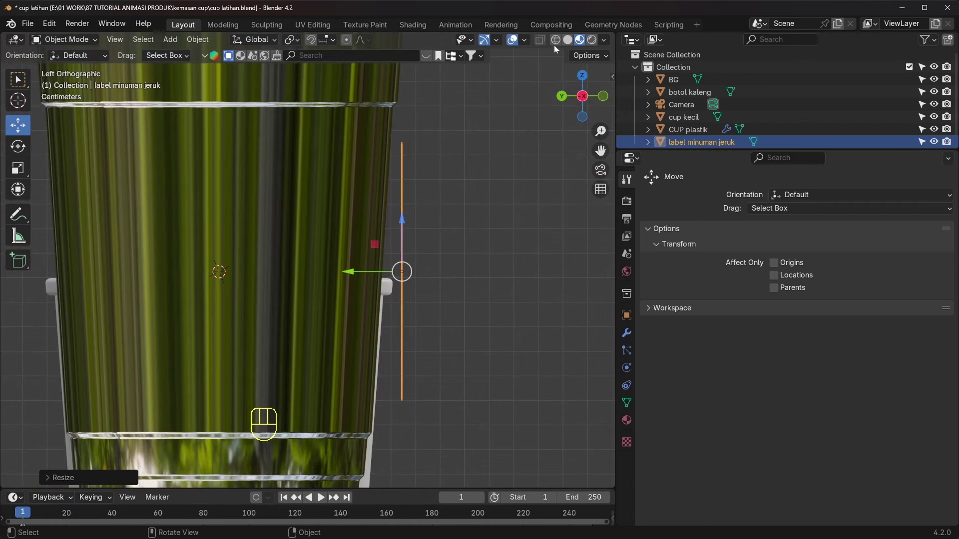
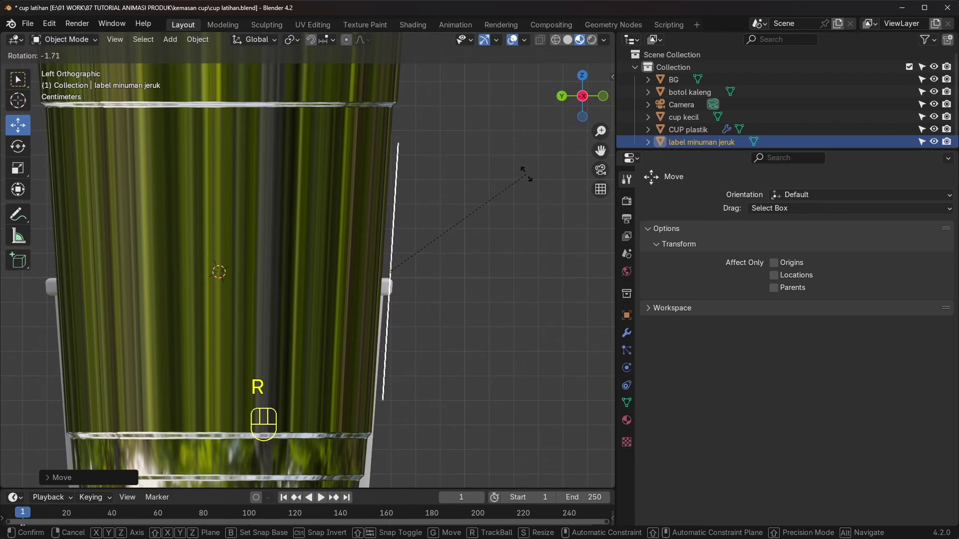
{"action": "left_click", "coordinate": [361, 270]}
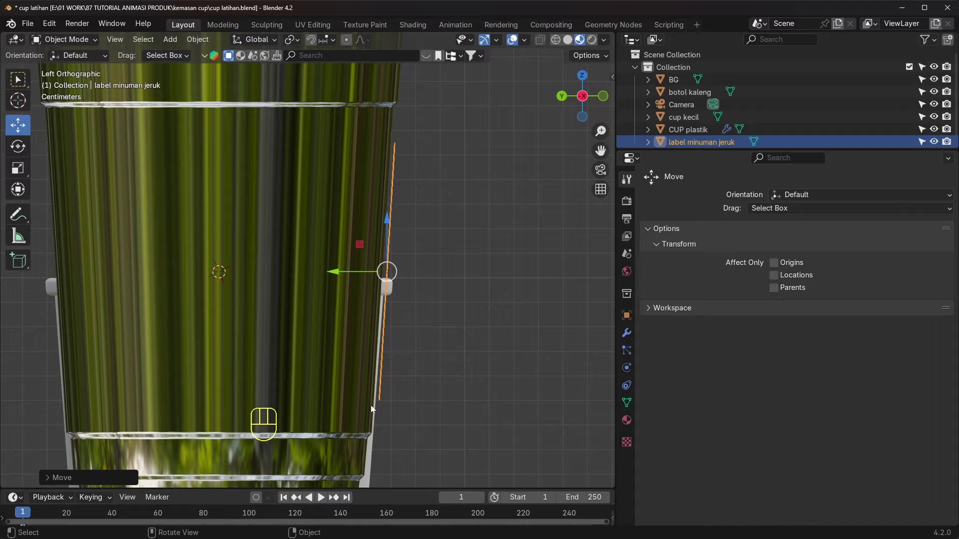
Step: Move the label flush against the cup wall and return to a perspective view
{"action": "left_click_drag", "start_coordinate": [477, 244], "coordinate": [371, 282]}
{"action": "middle_click", "coordinate": [344, 305]}
{"action": "middle_click", "coordinate": [326, 298]}
{"action": "left_click", "coordinate": [314, 289]}
{"action": "middle_click", "coordinate": [347, 287]}
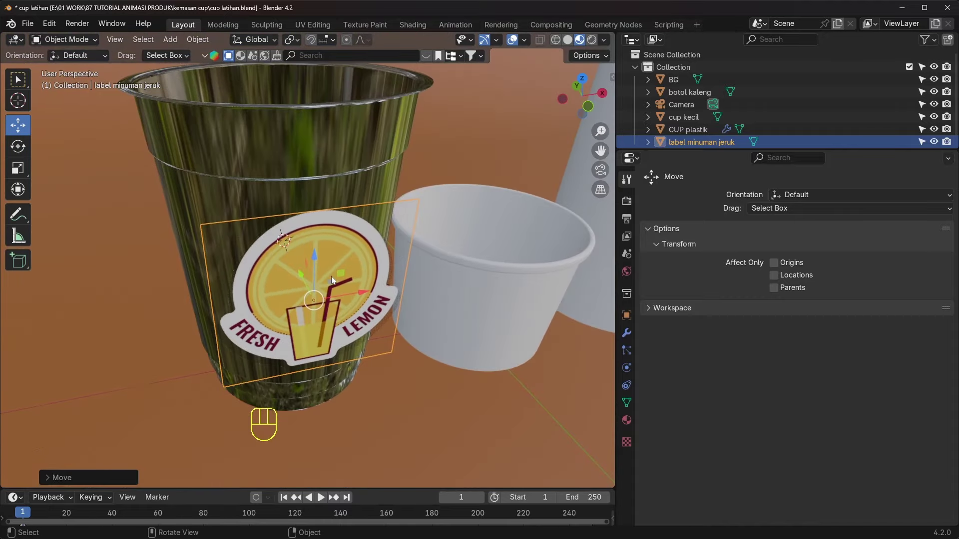
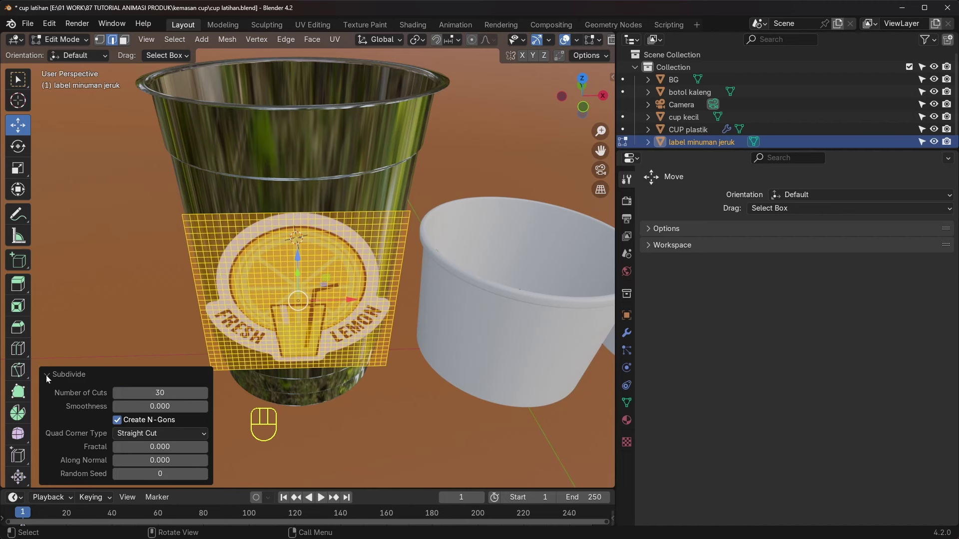
Step: Subdivide the label plane with 30 cuts and bring up its Modifier Properties
{"action": "left_click", "coordinate": [312, 251]}
{"action": "left_click_drag", "start_coordinate": [77, 47], "coordinate": [79, 69]}
{"action": "left_click_drag", "start_coordinate": [345, 288], "coordinate": [392, 271]}
{"action": "left_click_drag", "start_coordinate": [529, 291], "coordinate": [605, 309]}
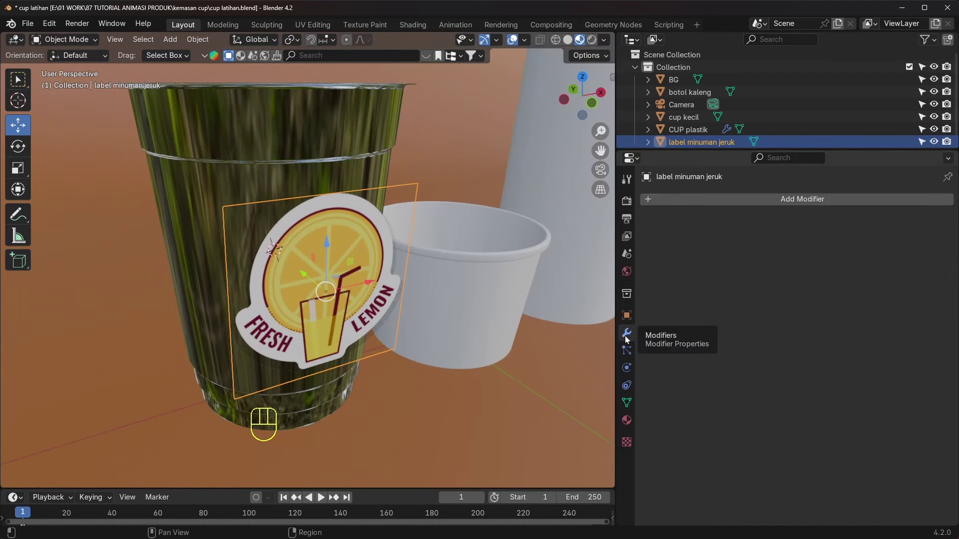
Step: Shrinkwrap the label onto the plastic cup with a 0.3 cm offset and slide it into place
{"action": "left_click_drag", "start_coordinate": [790, 202], "coordinate": [723, 225]}
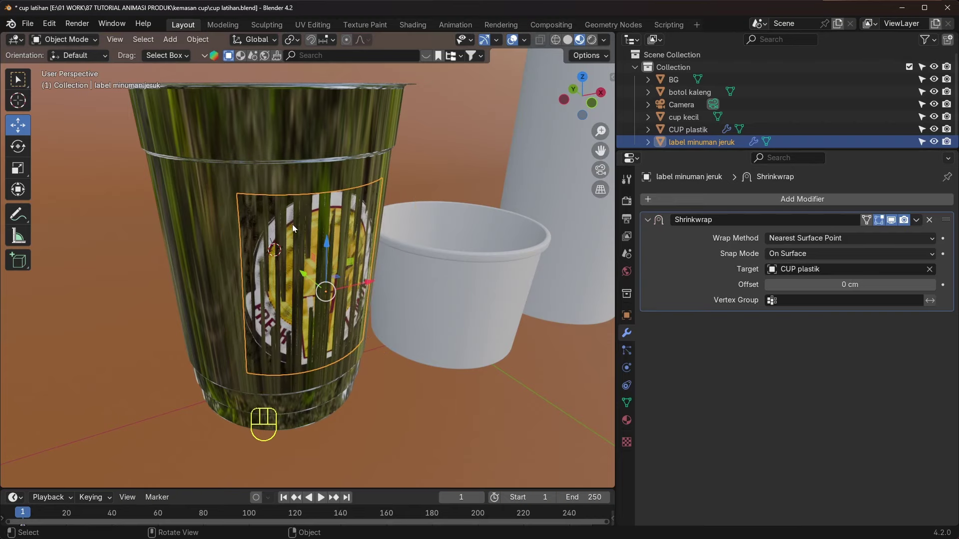
{"action": "left_click_drag", "start_coordinate": [366, 239], "coordinate": [298, 216]}
{"action": "left_click_drag", "start_coordinate": [360, 258], "coordinate": [359, 253]}
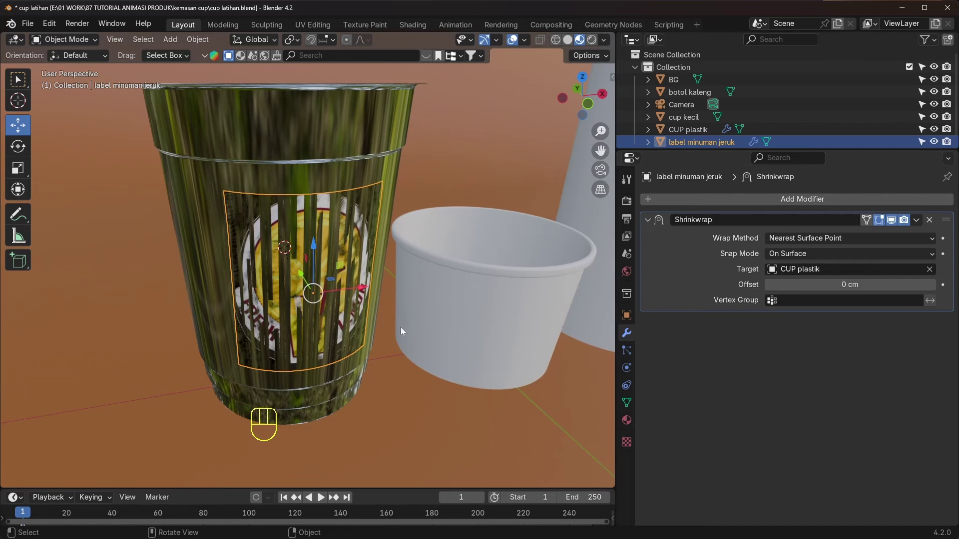
{"action": "middle_click", "coordinate": [413, 303]}
{"action": "middle_click", "coordinate": [350, 289]}
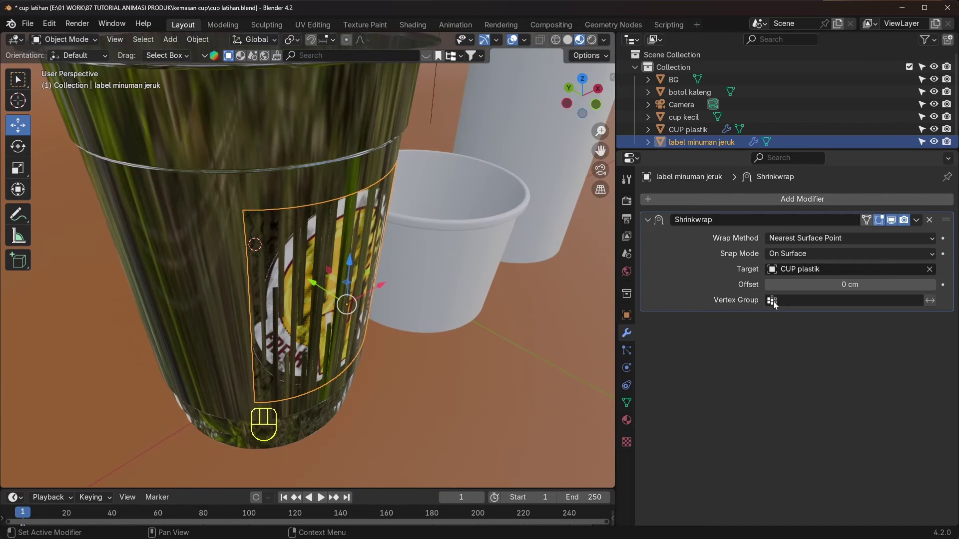
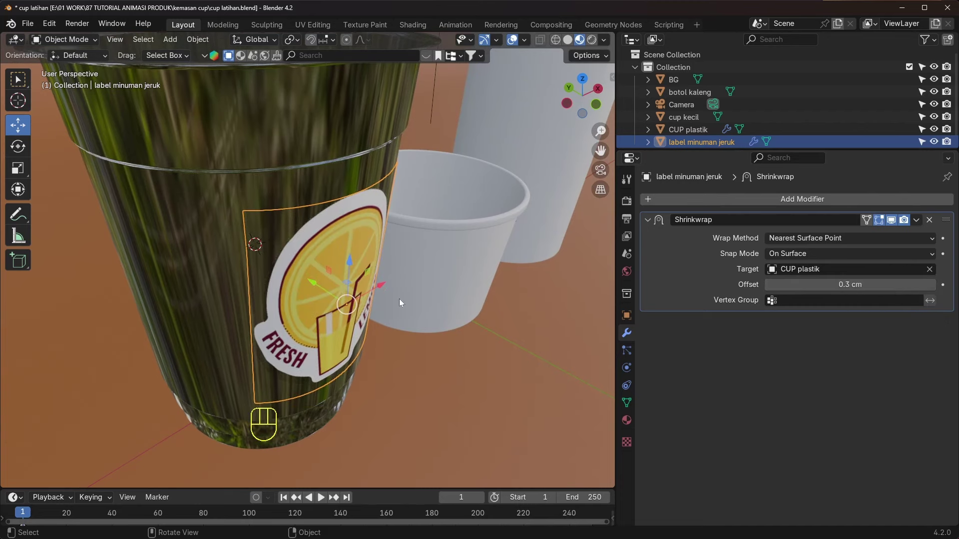
{"action": "middle_click", "coordinate": [403, 297]}
{"action": "left_click_drag", "start_coordinate": [378, 297], "coordinate": [338, 280]}
{"action": "left_click_drag", "start_coordinate": [339, 279], "coordinate": [342, 275]}
{"action": "left_click_drag", "start_coordinate": [316, 242], "coordinate": [337, 200]}
{"action": "left_click_drag", "start_coordinate": [403, 220], "coordinate": [328, 197]}
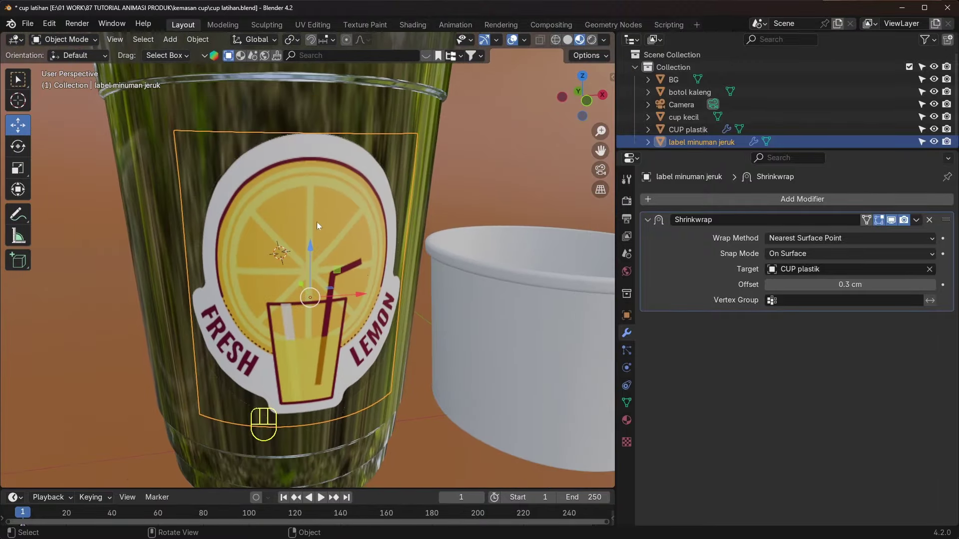
{"action": "left_click_drag", "start_coordinate": [356, 270], "coordinate": [338, 269]}
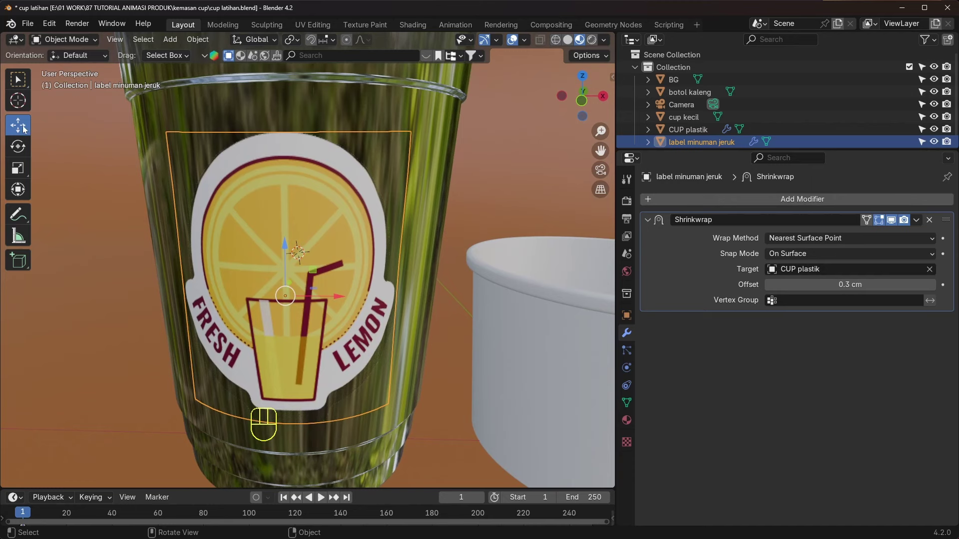
Step: Scale the lemon label slightly larger and give it Shade Smooth
{"action": "left_click", "coordinate": [24, 170]}
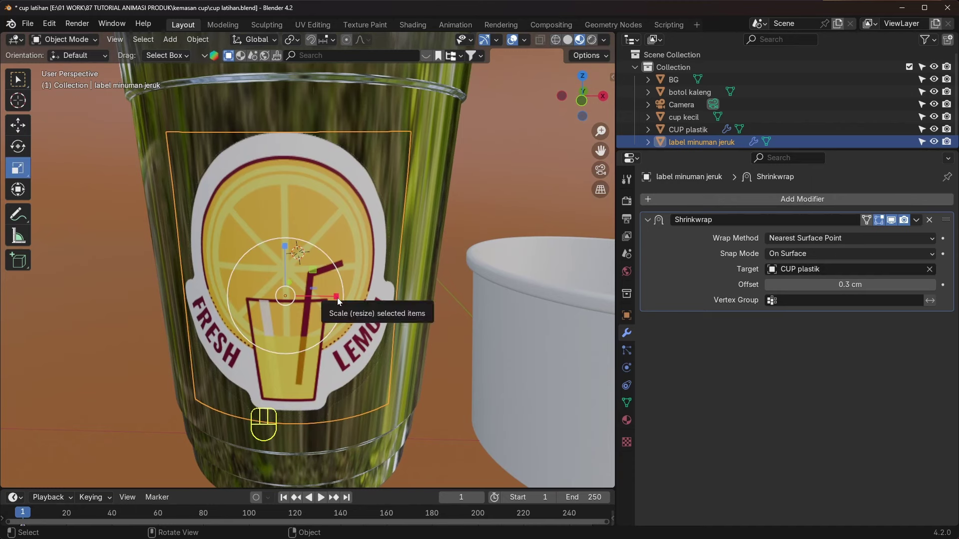
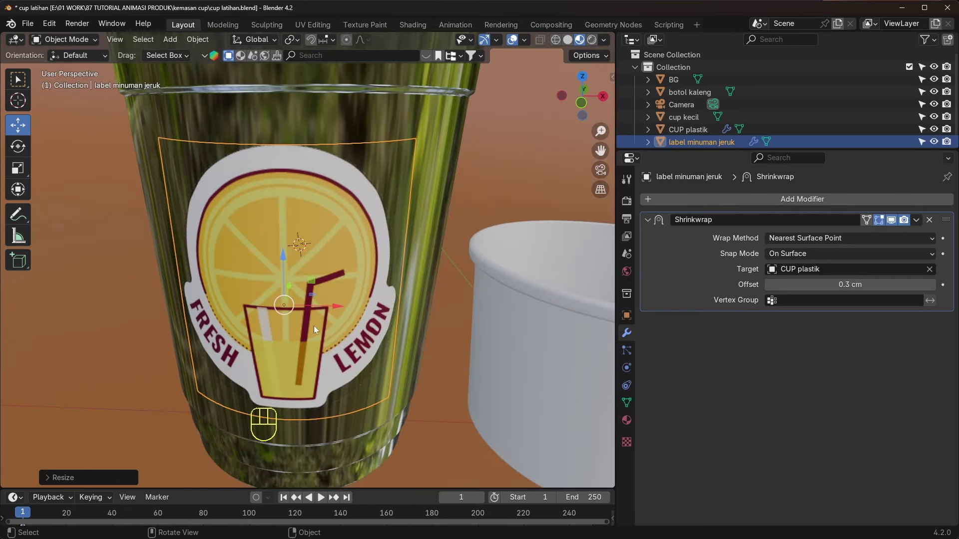
{"action": "left_click_drag", "start_coordinate": [325, 327], "coordinate": [372, 324]}
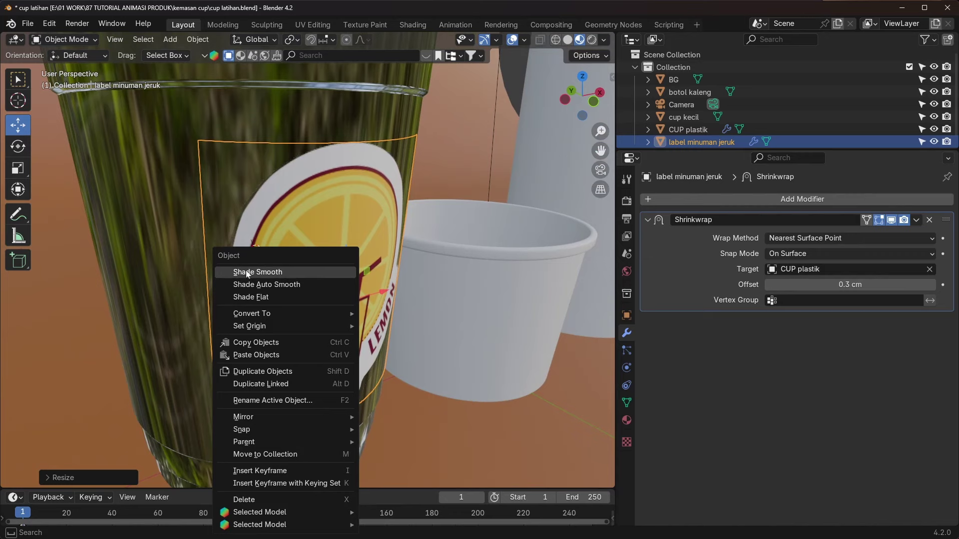
{"action": "left_click_drag", "start_coordinate": [510, 300], "coordinate": [477, 294]}
{"action": "left_click_drag", "start_coordinate": [389, 271], "coordinate": [356, 274]}
{"action": "middle_click", "coordinate": [351, 274]}
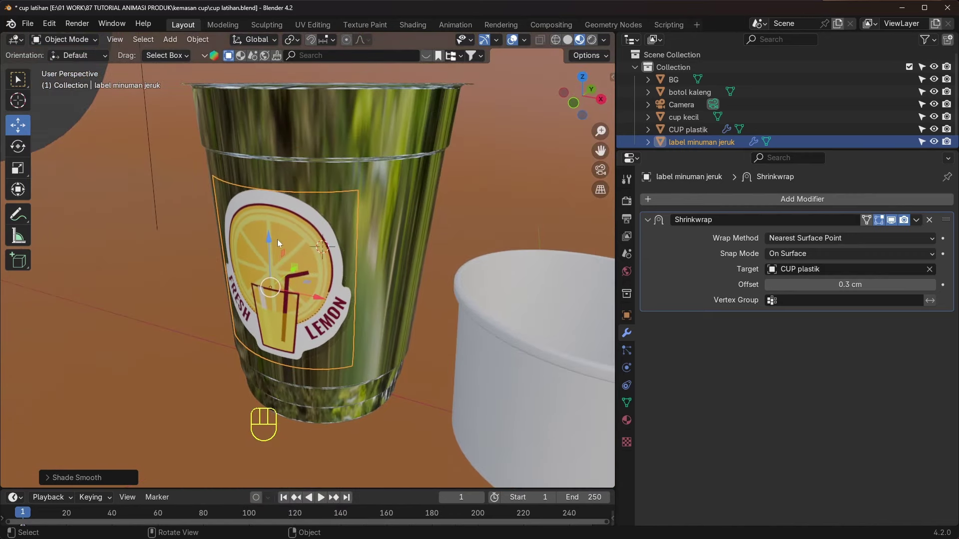
{"action": "middle_click", "coordinate": [297, 250]}
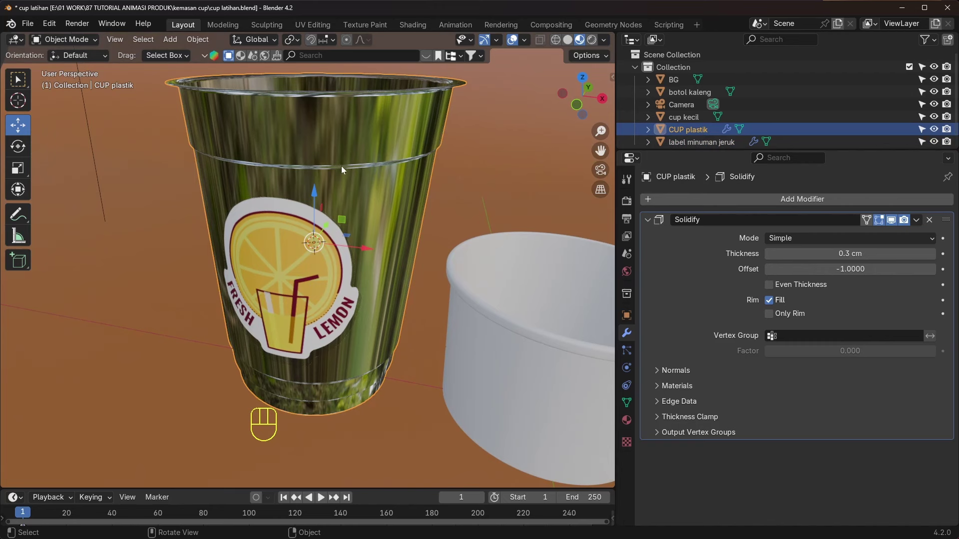
Step: Parent the lemon label to the CUP plastik object so they move together
{"action": "middle_click", "coordinate": [349, 180]}
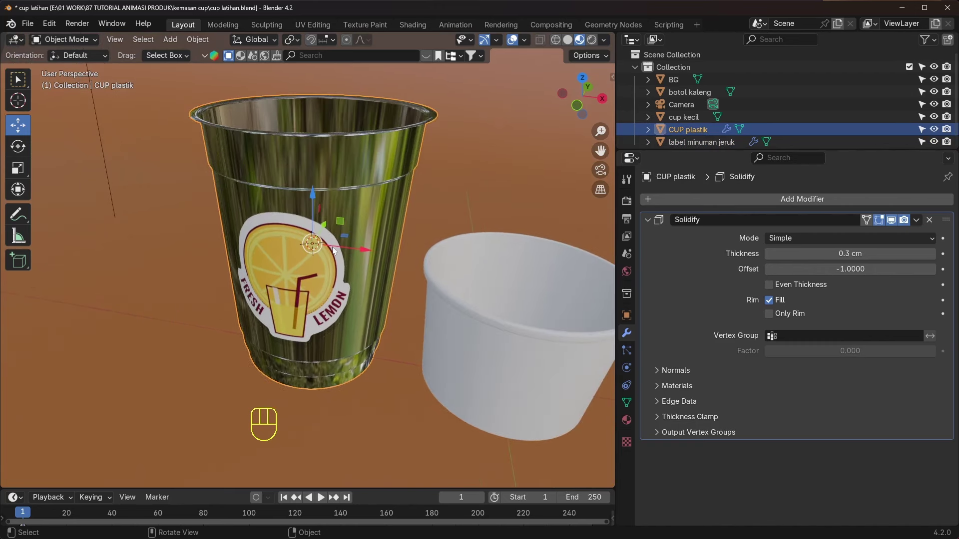
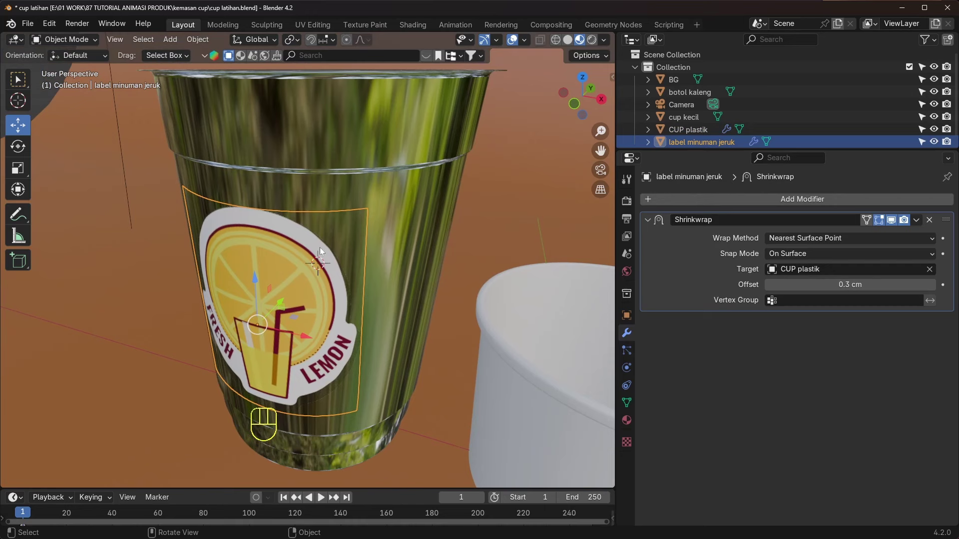
{"action": "middle_click", "coordinate": [314, 266]}
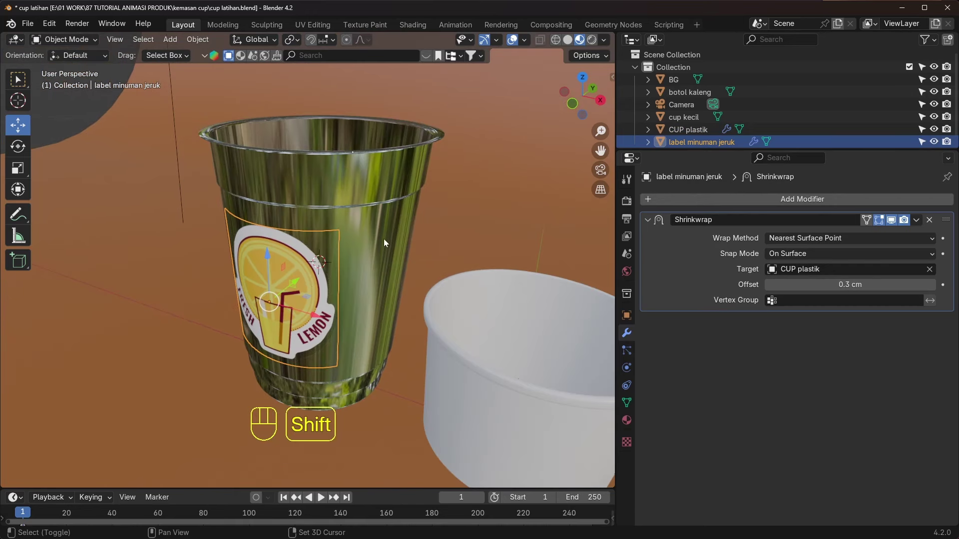
{"action": "left_click", "coordinate": [375, 196]}
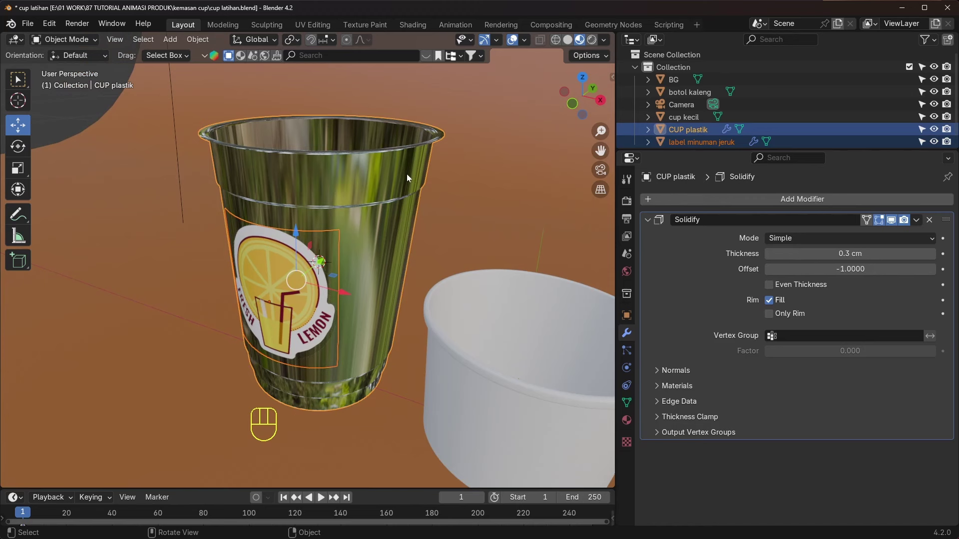
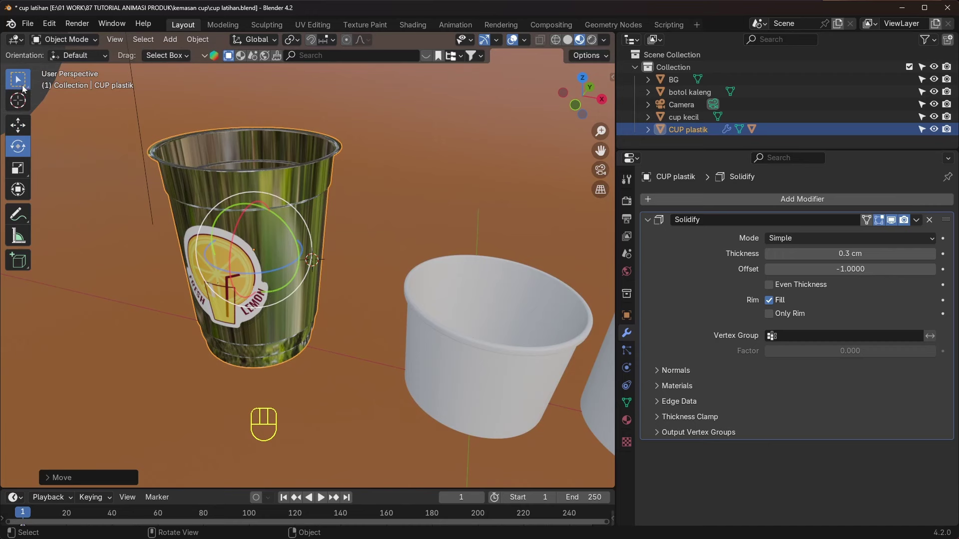
Step: Select the small paper cup (cup kecil) and enter Edit Mode on its mesh
{"action": "middle_click", "coordinate": [284, 266]}
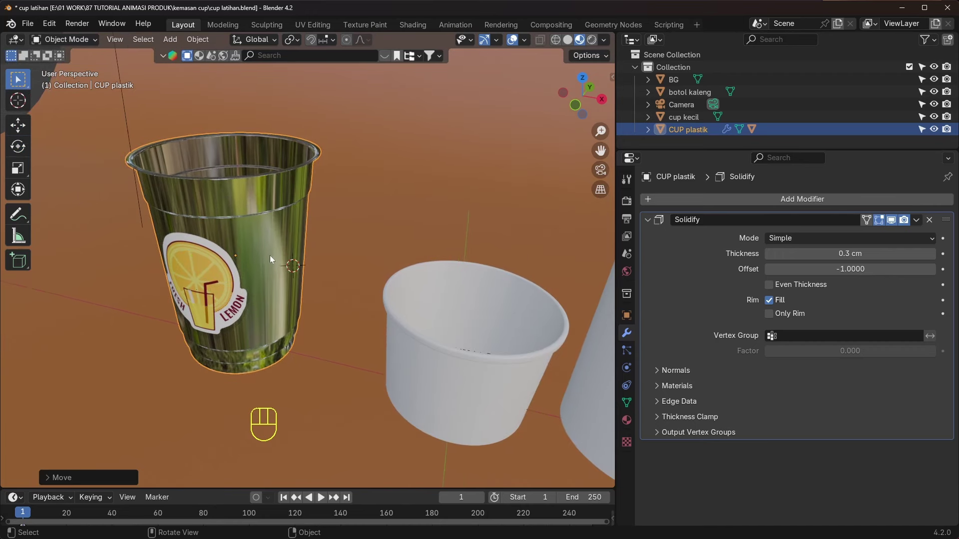
{"action": "middle_click", "coordinate": [288, 263]}
{"action": "left_click_drag", "start_coordinate": [382, 297], "coordinate": [370, 285]}
{"action": "left_click_drag", "start_coordinate": [412, 313], "coordinate": [397, 303]}
{"action": "left_click_drag", "start_coordinate": [400, 302], "coordinate": [379, 284]}
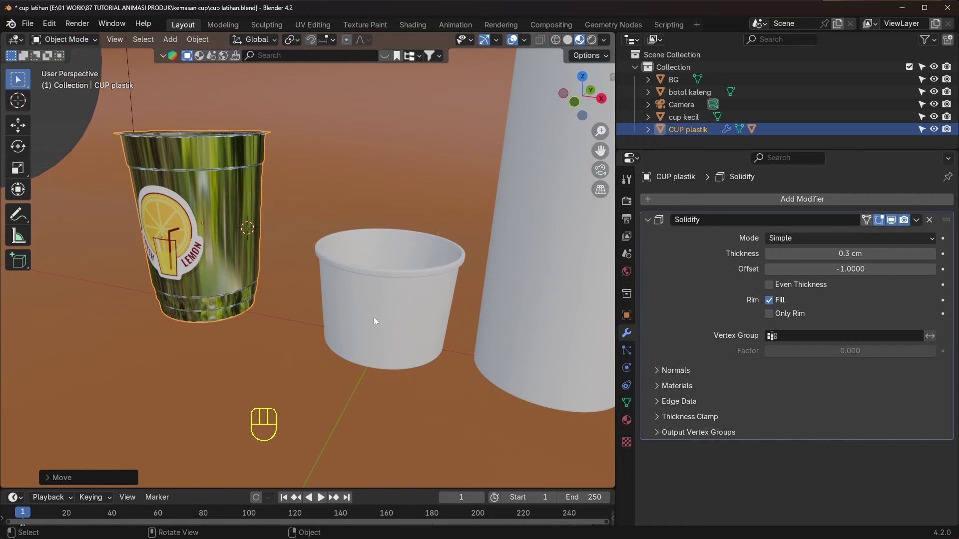
{"action": "middle_click", "coordinate": [383, 316]}
{"action": "middle_click", "coordinate": [350, 296]}
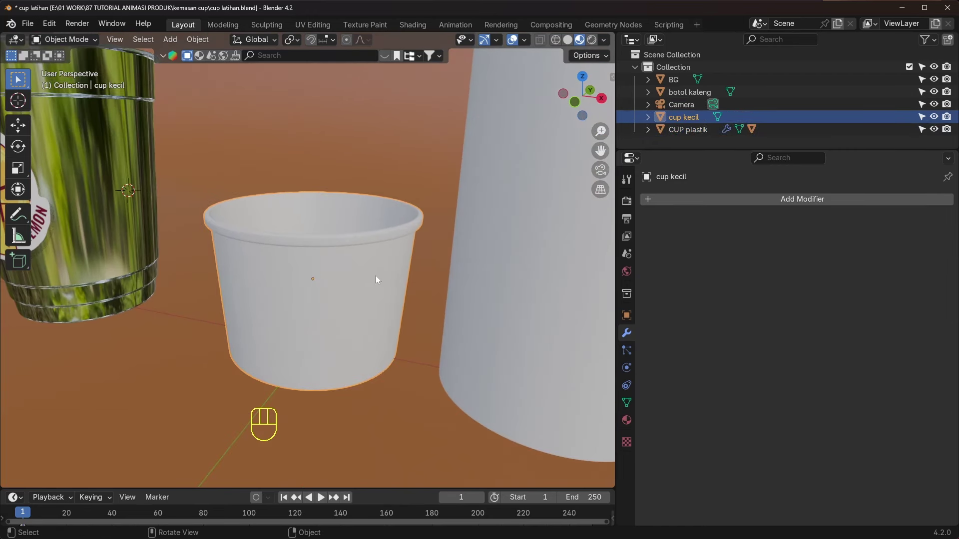
{"action": "middle_click", "coordinate": [366, 275]}
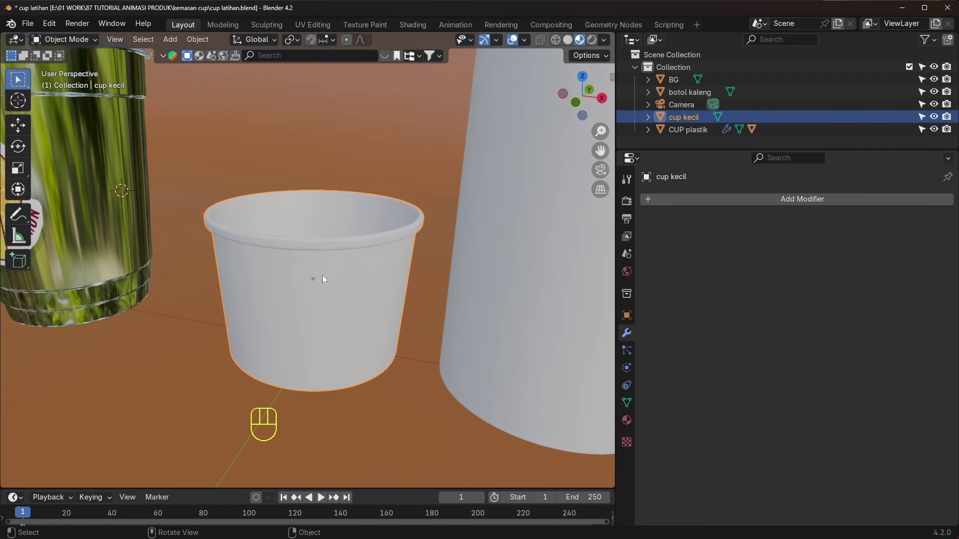
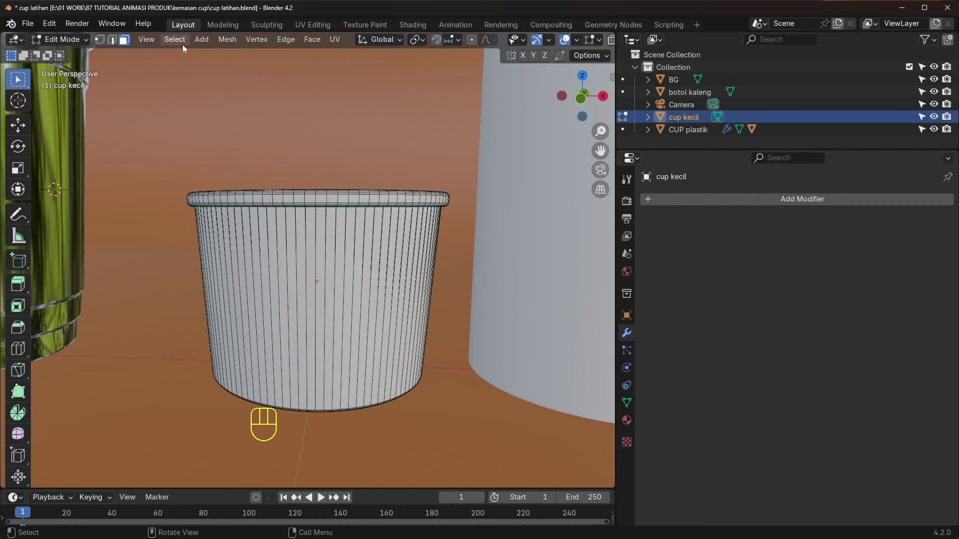
Step: Separate the paper cup's side faces into a new object, cup kecil.001, via P > Selection
{"action": "left_click", "coordinate": [183, 42]}
{"action": "left_click_drag", "start_coordinate": [177, 38], "coordinate": [264, 305]}
{"action": "left_click_drag", "start_coordinate": [272, 311], "coordinate": [266, 313]}
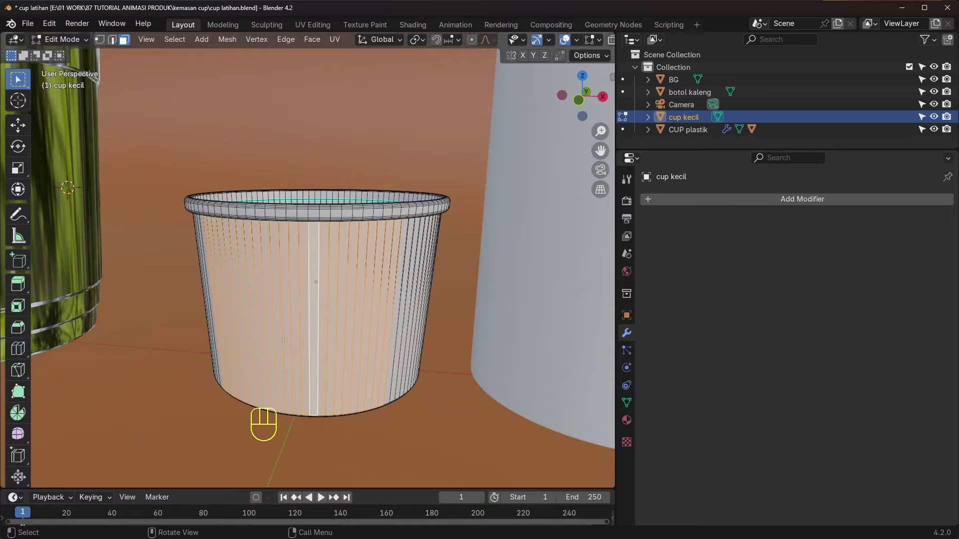
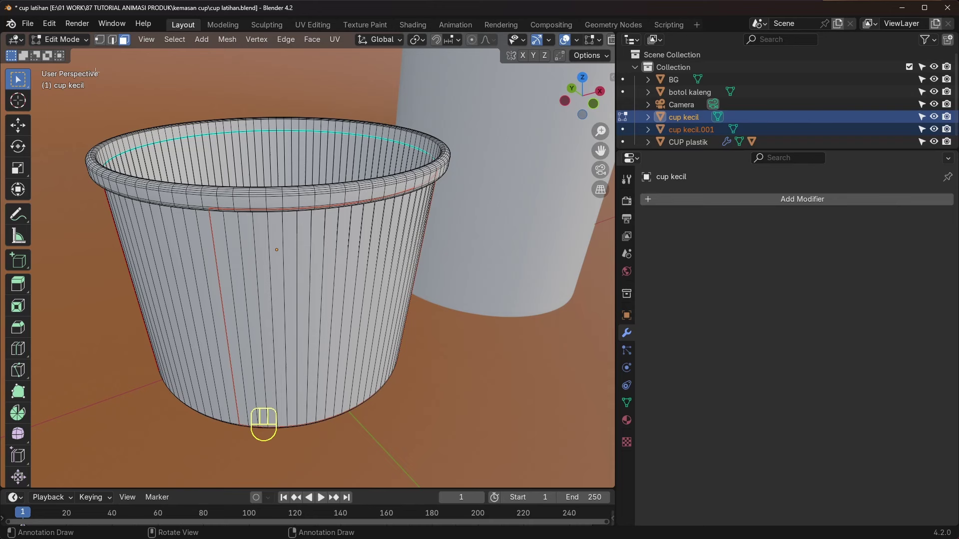
{"action": "left_click_drag", "start_coordinate": [76, 38], "coordinate": [120, 120]}
{"action": "left_click_drag", "start_coordinate": [441, 370], "coordinate": [362, 337]}
{"action": "left_click", "coordinate": [350, 332]}
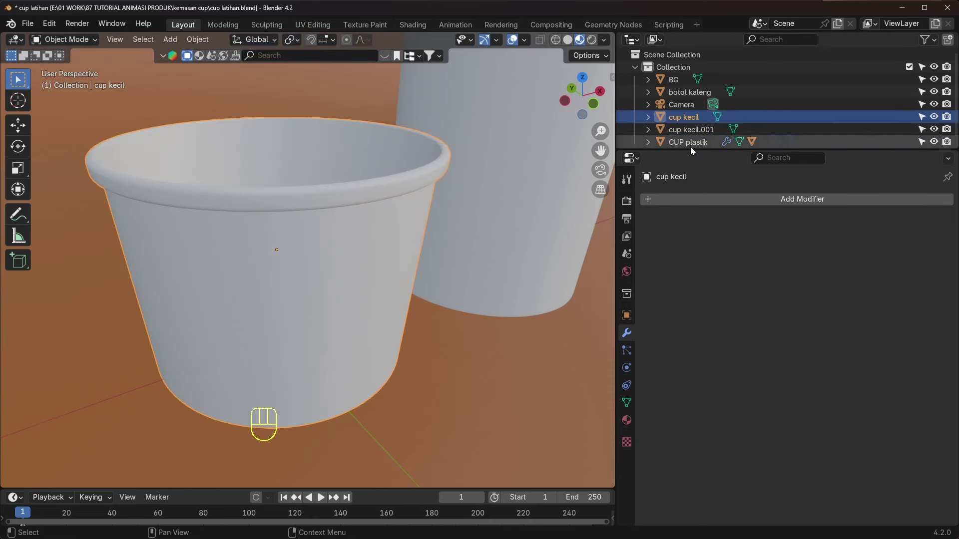
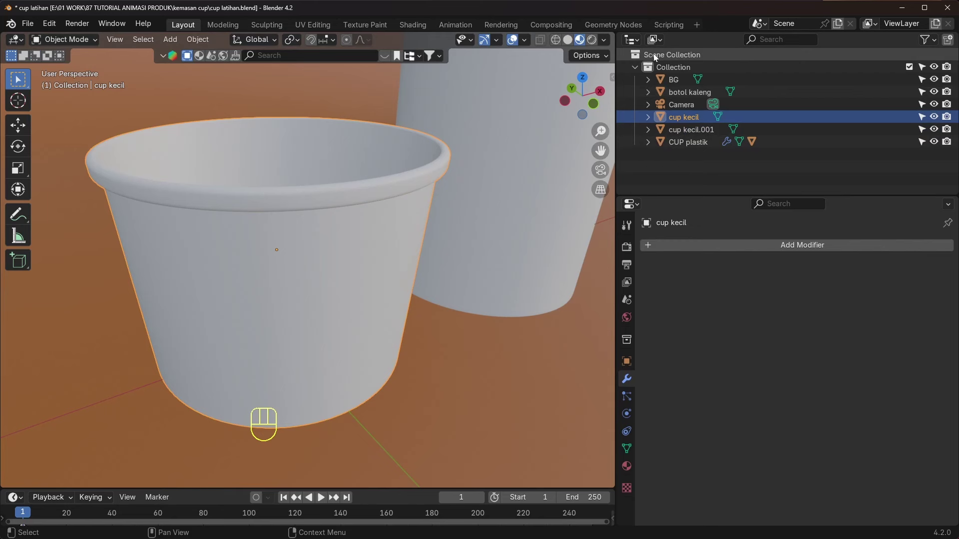
Step: Select the separated cup kecil.001 band and test-move it with the Rotate tool
{"action": "left_click", "coordinate": [684, 121]}
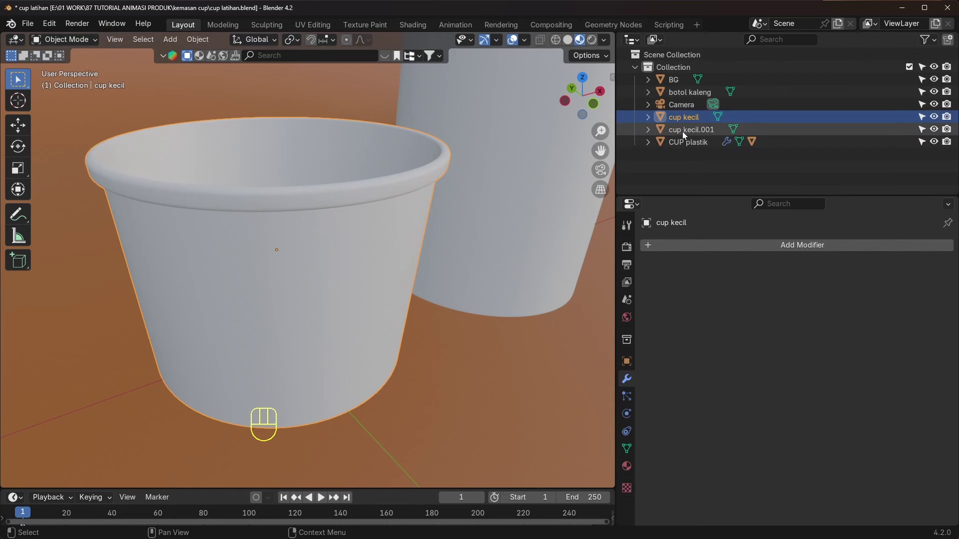
{"action": "left_click", "coordinate": [685, 134]}
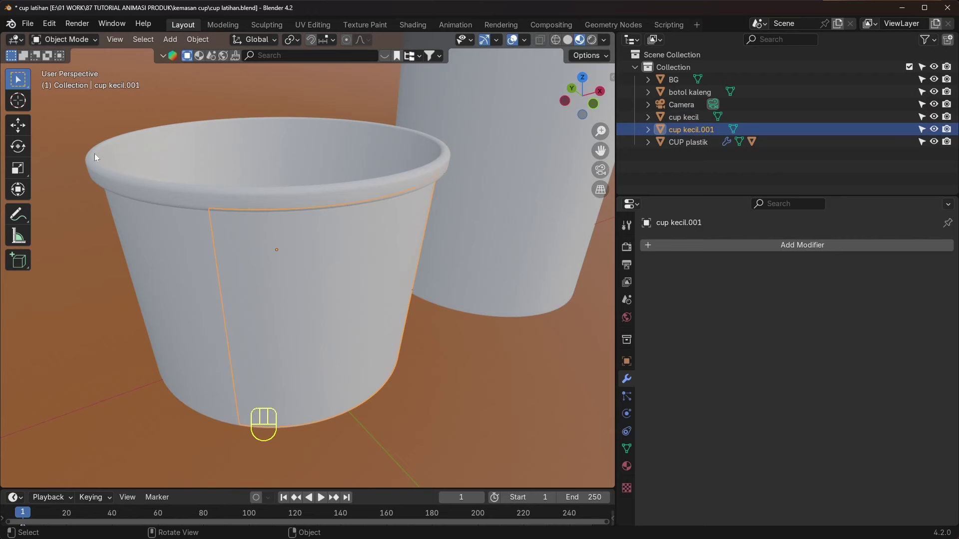
{"action": "left_click", "coordinate": [21, 151]}
{"action": "left_click_drag", "start_coordinate": [375, 281], "coordinate": [352, 287]}
{"action": "middle_click", "coordinate": [372, 260]}
{"action": "left_click_drag", "start_coordinate": [319, 249], "coordinate": [232, 217]}
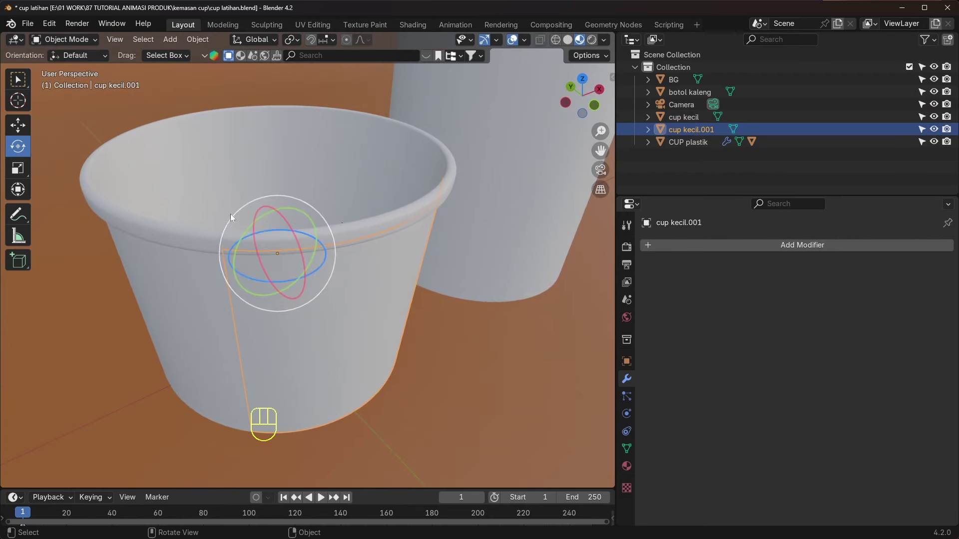
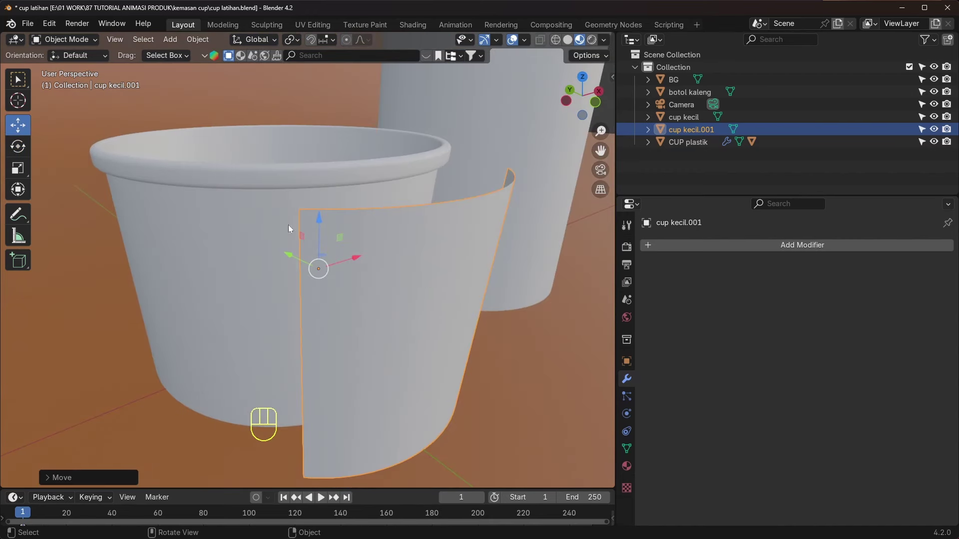
Step: Undo the test move so the band sits back against the cup's side wall
{"action": "key", "text": "ctrl+z"}
{"action": "middle_click", "coordinate": [379, 267]}
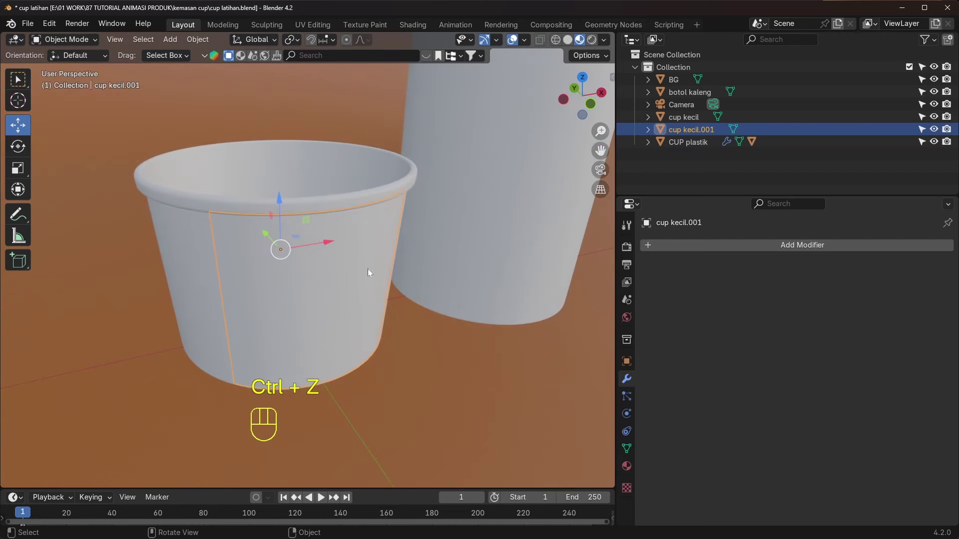
{"action": "left_click_drag", "start_coordinate": [385, 287], "coordinate": [367, 282]}
{"action": "middle_click", "coordinate": [350, 290]}
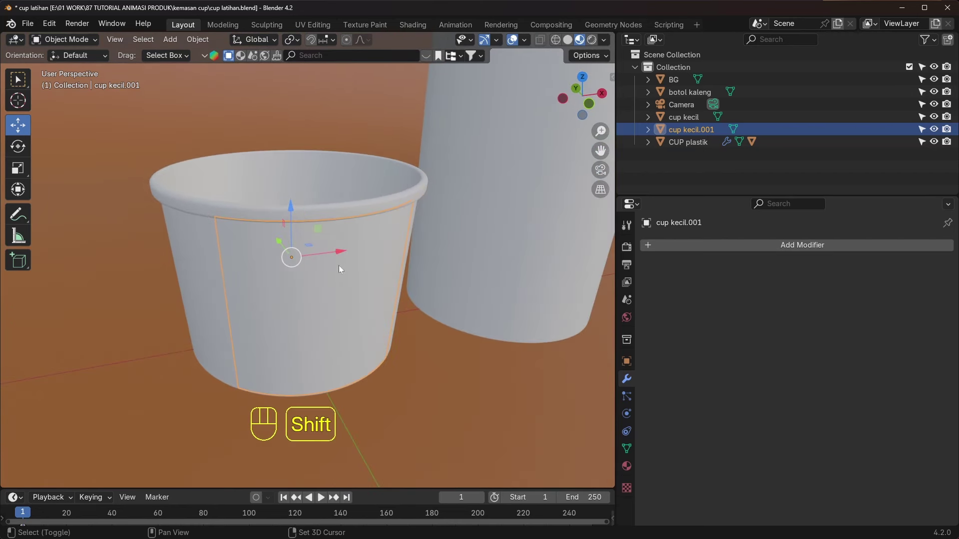
Step: Import label minuman semangka.png as an image plane so its material exists in the file
{"action": "key", "text": "shift+a"}
{"action": "left_click_drag", "start_coordinate": [173, 43], "coordinate": [303, 217]}
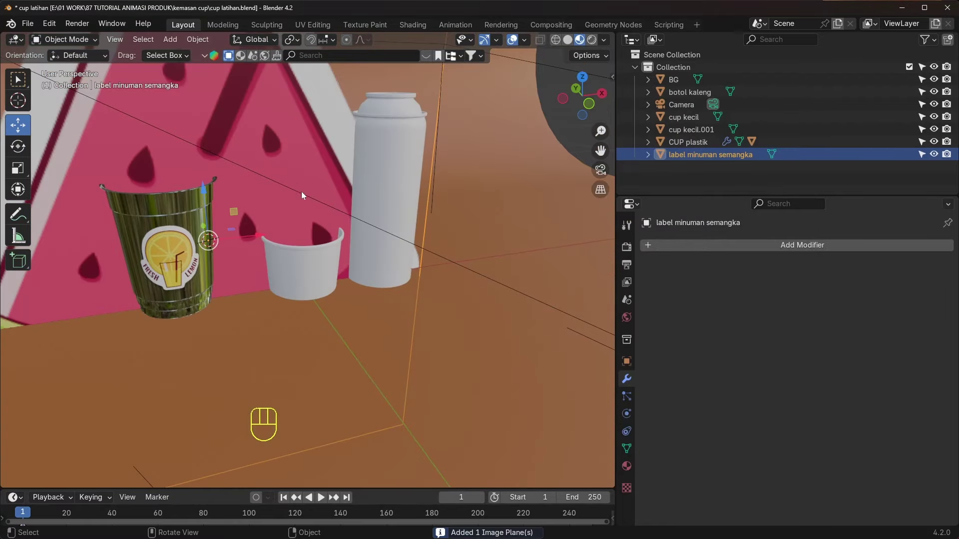
{"action": "left_click_drag", "start_coordinate": [254, 242], "coordinate": [336, 335]}
Step: Check the label plane's material, delete the plane, and select cup kecil
{"action": "left_click", "coordinate": [629, 469]}
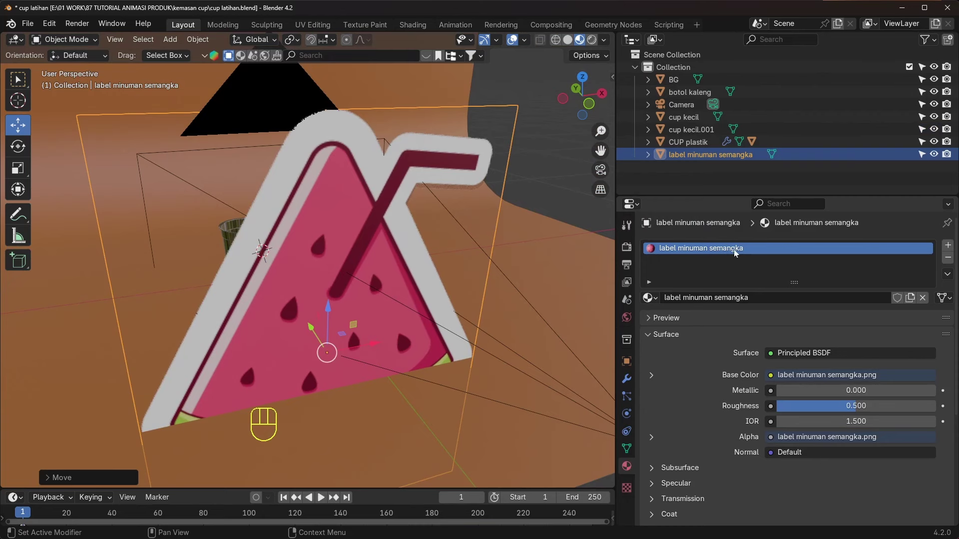
{"action": "middle_click", "coordinate": [335, 246]}
{"action": "left_click", "coordinate": [320, 273]}
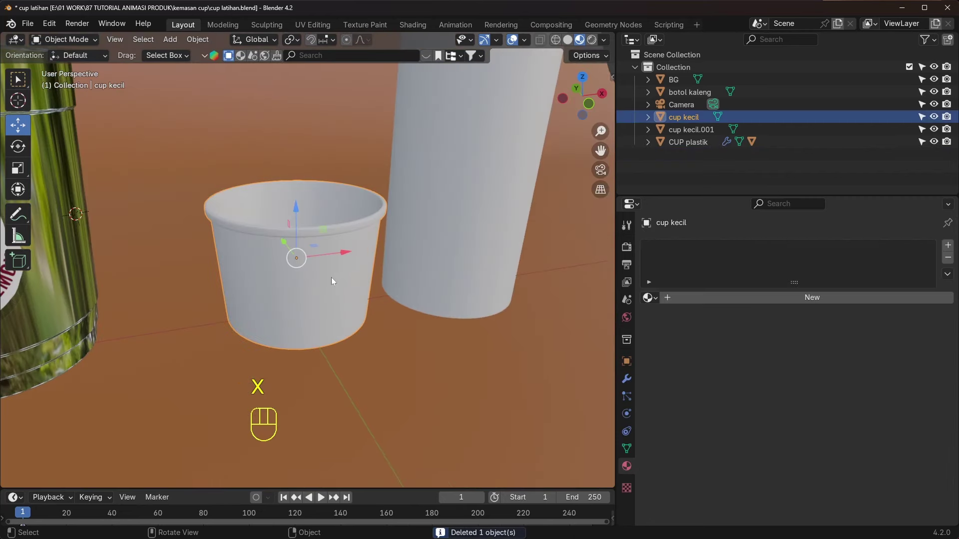
Step: Rename the separated band cup kecil.001 to cup kecil.label and browse existing materials for it
{"action": "middle_click", "coordinate": [339, 279]}
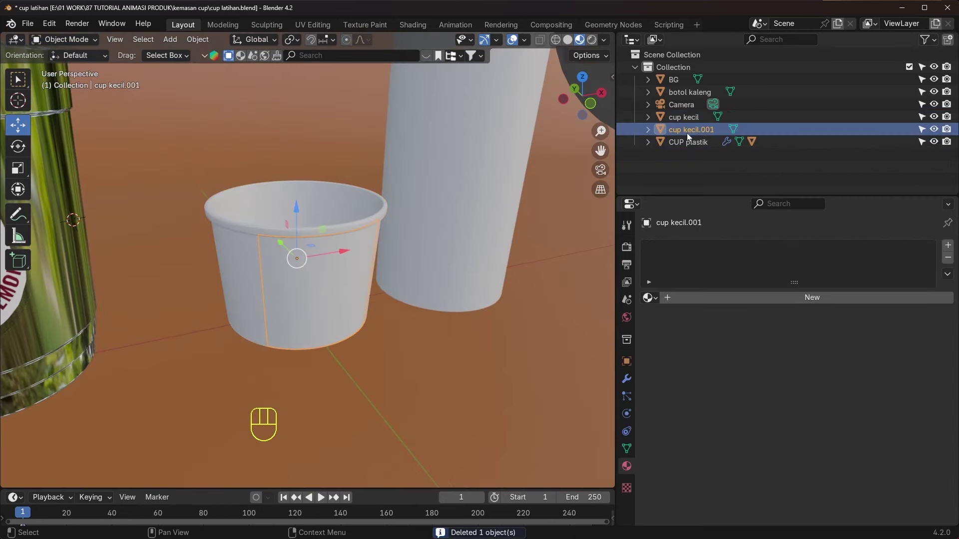
{"action": "left_click_drag", "start_coordinate": [694, 133], "coordinate": [784, 125]}
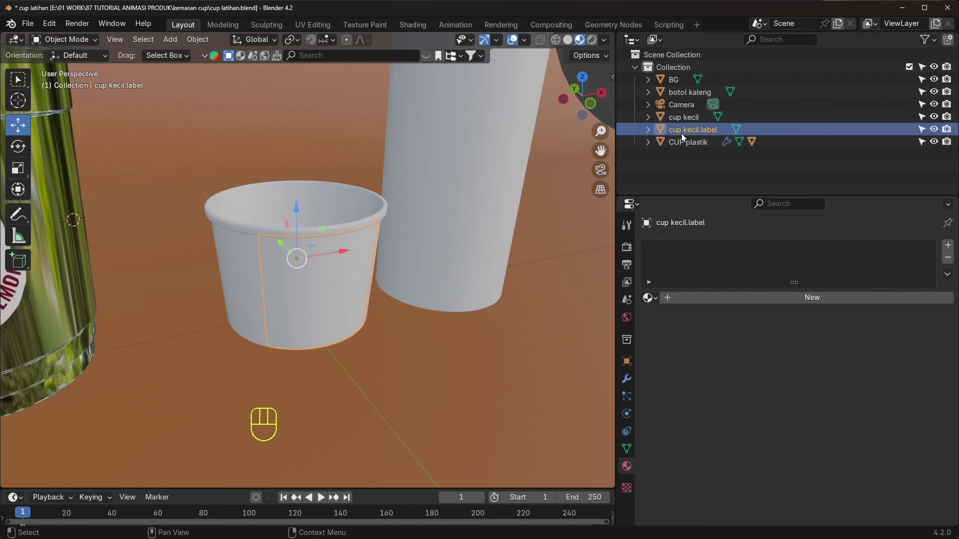
{"action": "middle_click", "coordinate": [427, 290]}
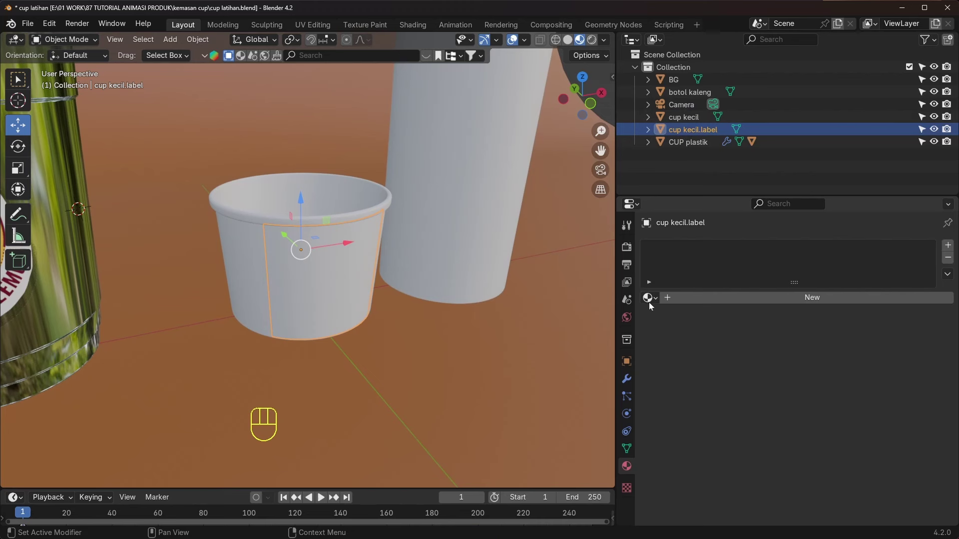
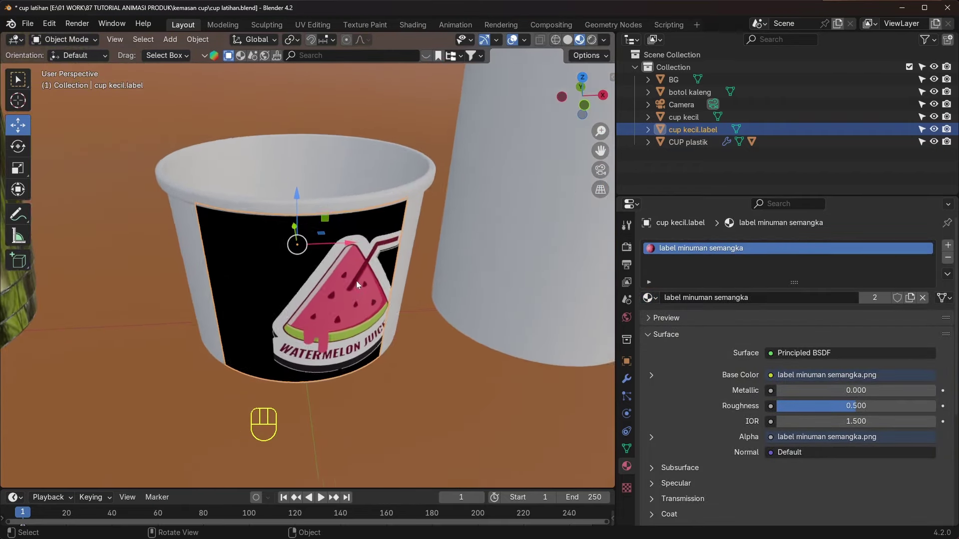
Step: Assign the label minuman semangka material to cup kecil.label and make its black background transparent
{"action": "middle_click", "coordinate": [333, 268]}
{"action": "left_click_drag", "start_coordinate": [339, 271], "coordinate": [372, 272]}
{"action": "left_click", "coordinate": [300, 235]}
{"action": "left_click_drag", "start_coordinate": [303, 237], "coordinate": [300, 240]}
{"action": "left_click_drag", "start_coordinate": [287, 288], "coordinate": [242, 287]}
{"action": "middle_click", "coordinate": [291, 288]}
{"action": "left_click_drag", "start_coordinate": [379, 277], "coordinate": [360, 276]}
{"action": "left_click_drag", "start_coordinate": [357, 276], "coordinate": [393, 273]}
Step: Reposition the watermelon label mapping so it sits cleanly on the cup's side, checking all around
{"action": "middle_click", "coordinate": [334, 251]}
{"action": "left_click_drag", "start_coordinate": [384, 278], "coordinate": [327, 268]}
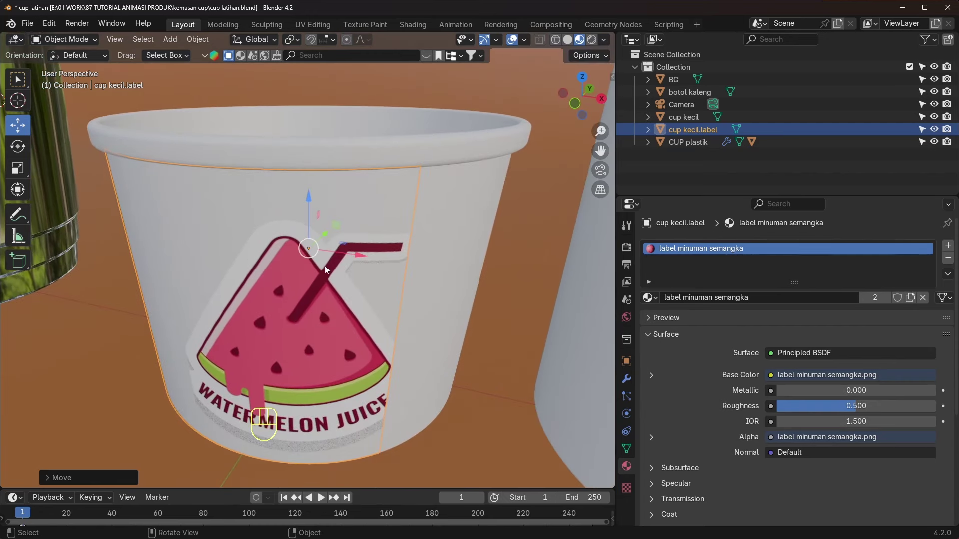
{"action": "left_click_drag", "start_coordinate": [356, 283], "coordinate": [374, 270]}
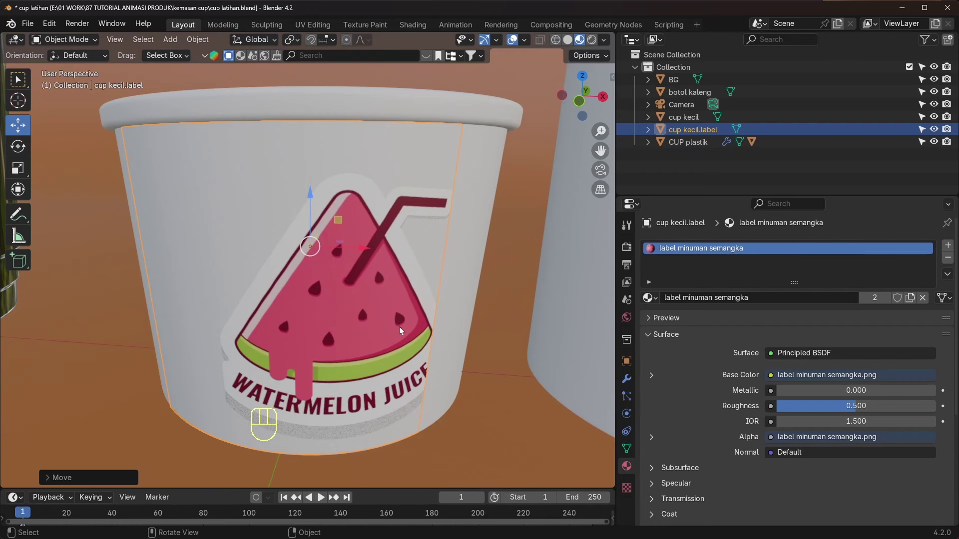
{"action": "middle_click", "coordinate": [401, 337]}
{"action": "left_click_drag", "start_coordinate": [324, 284], "coordinate": [354, 290]}
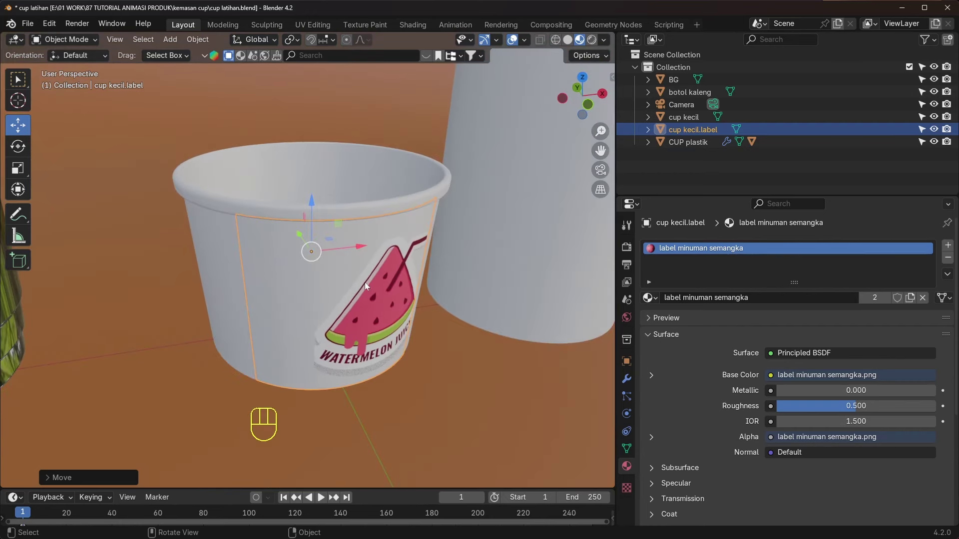
{"action": "middle_click", "coordinate": [402, 280]}
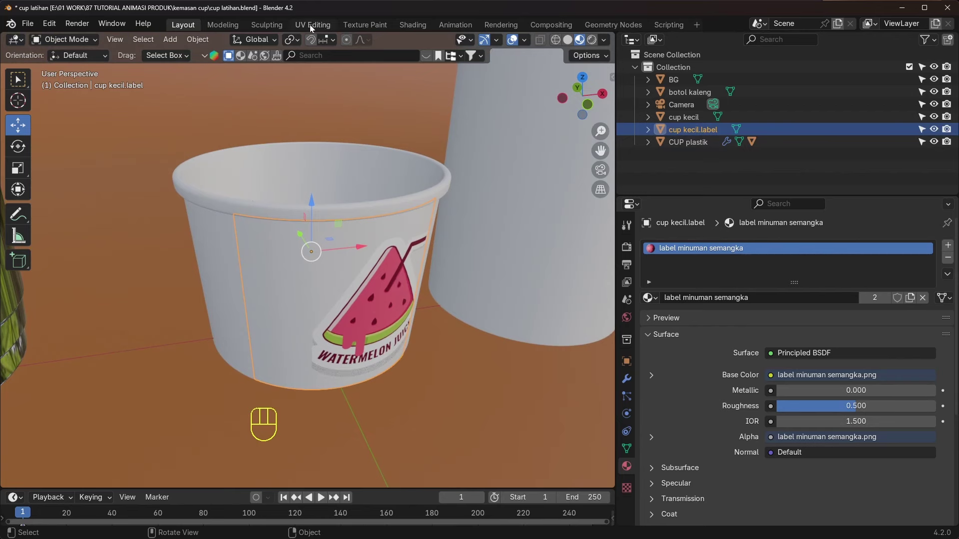
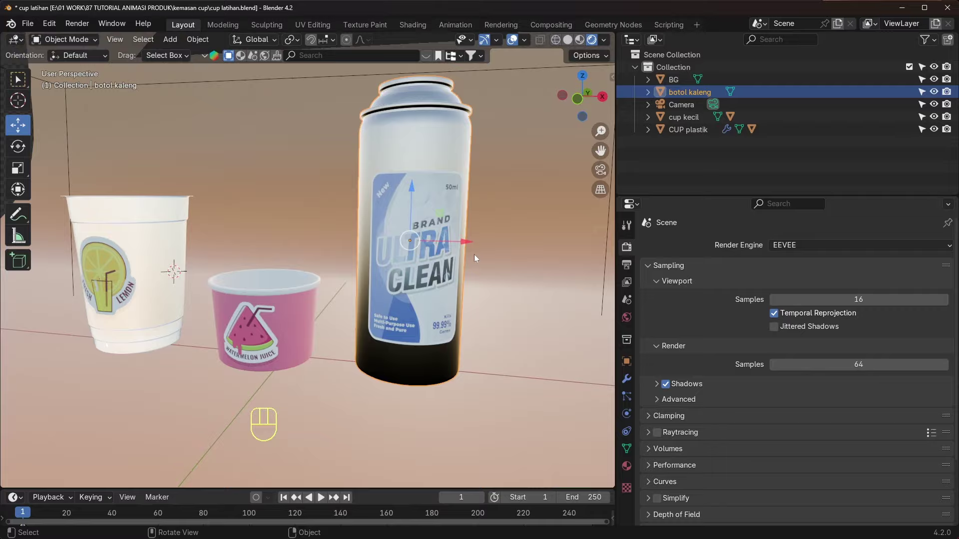
Step: Set the render engine to Cycles with GPU Compute in Render Properties
{"action": "left_click_drag", "start_coordinate": [474, 262], "coordinate": [431, 268]}
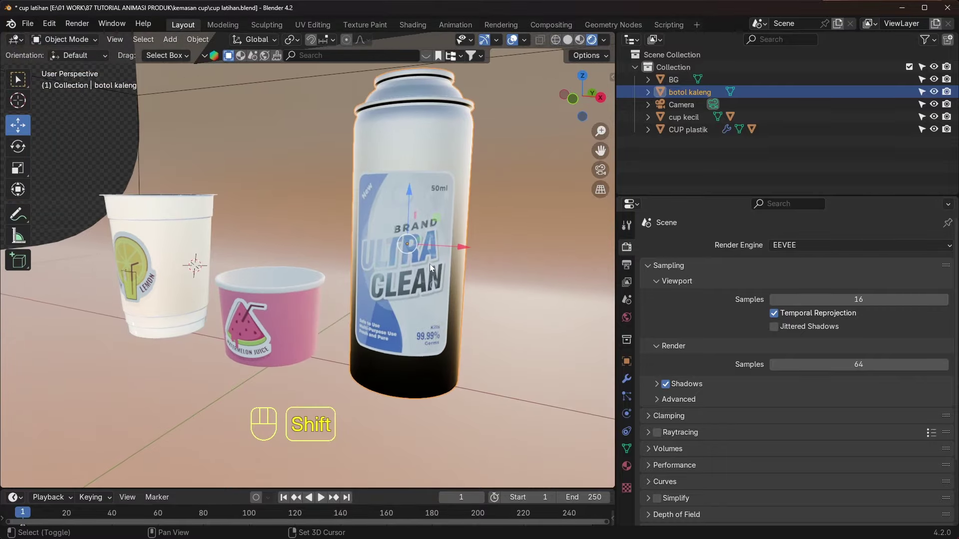
{"action": "middle_click", "coordinate": [401, 269]}
{"action": "left_click_drag", "start_coordinate": [777, 247], "coordinate": [473, 283]}
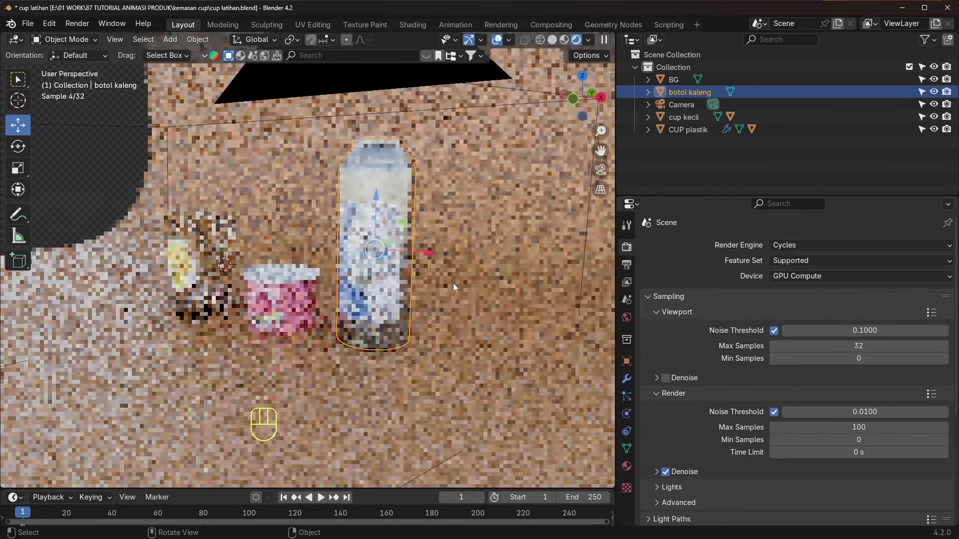
Step: Preview the rendered product scene through the camera view
{"action": "left_click_drag", "start_coordinate": [443, 278], "coordinate": [474, 277]}
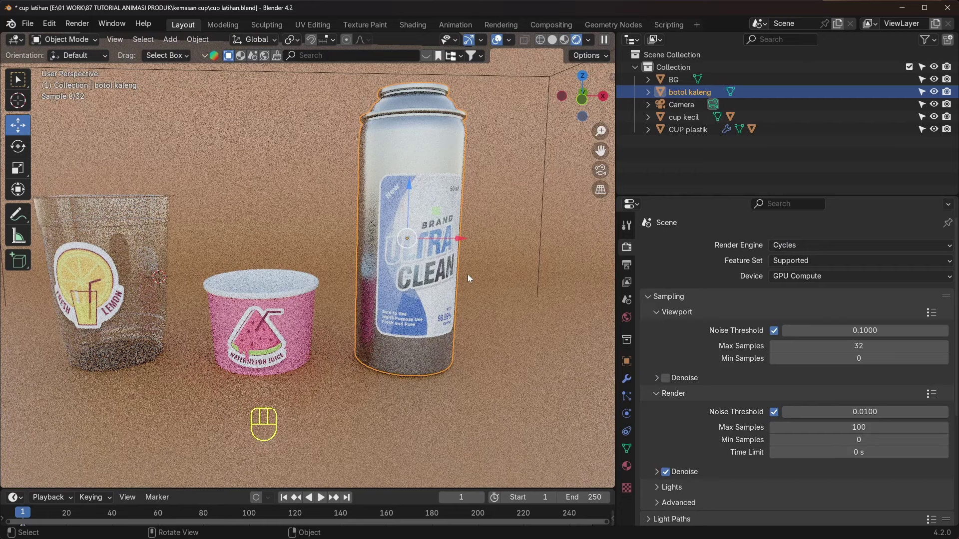
{"action": "key", "text": "KP_0"}
{"action": "left_click", "coordinate": [427, 307]}
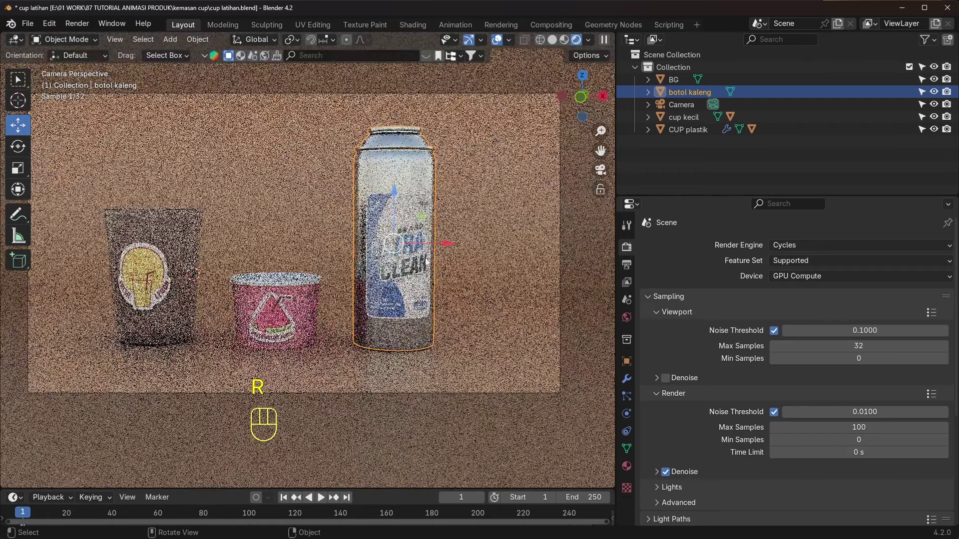